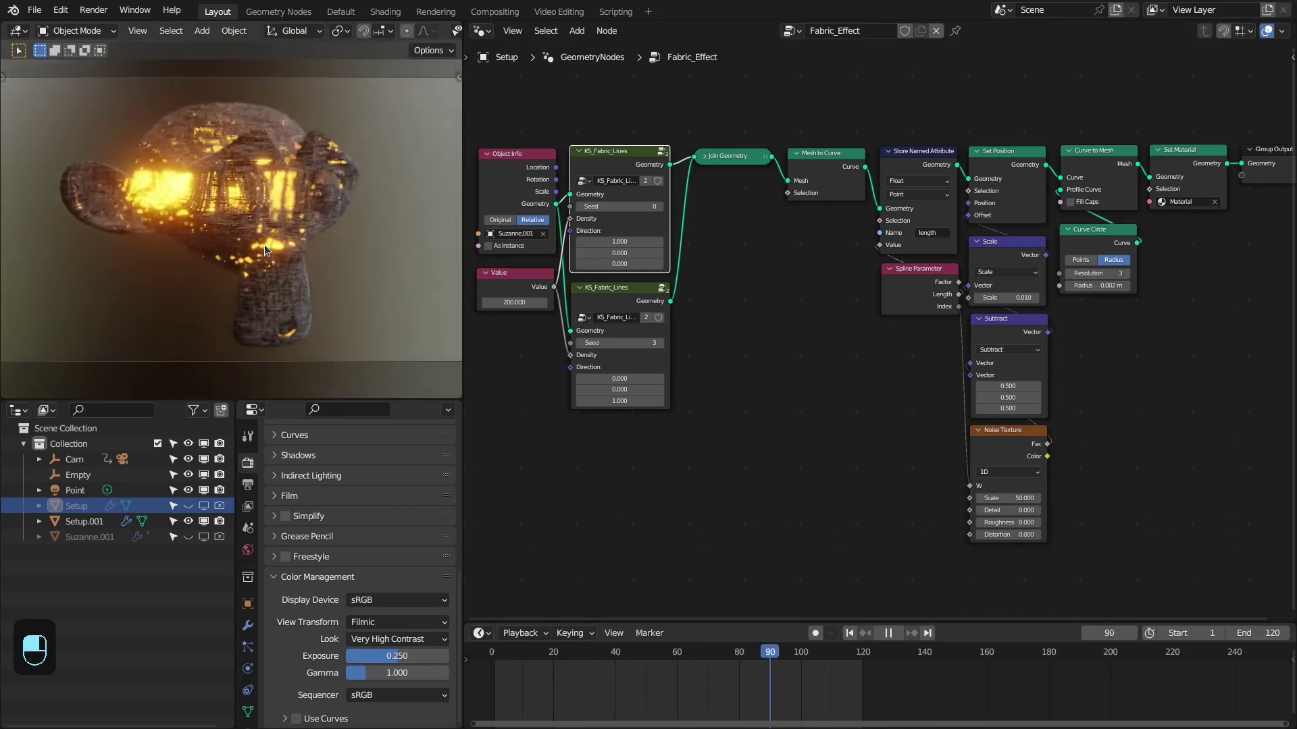
Delete the default cube and add a Mesh Ico Sphere to the fresh scene
key("x")
key("shift+a")
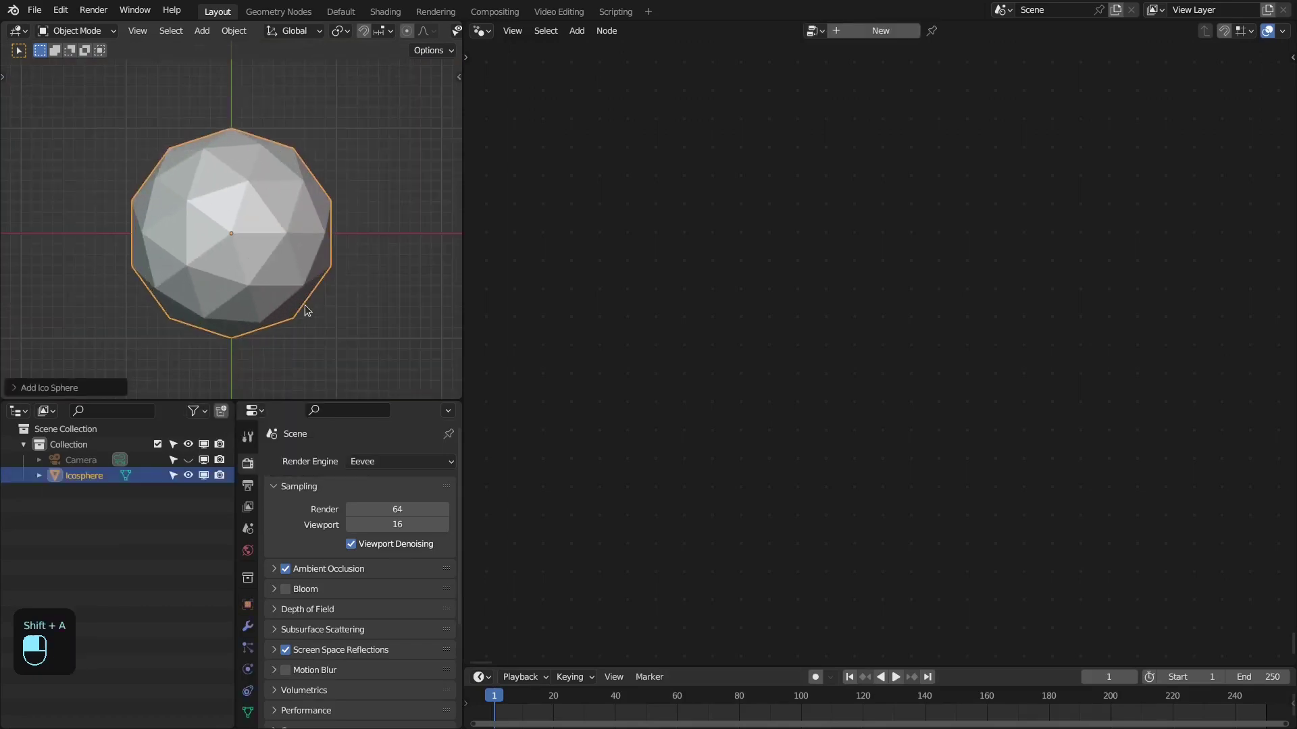
Create a new empty Geometry Nodes tree on the icosphere and frame the node editor
key("KP_1")
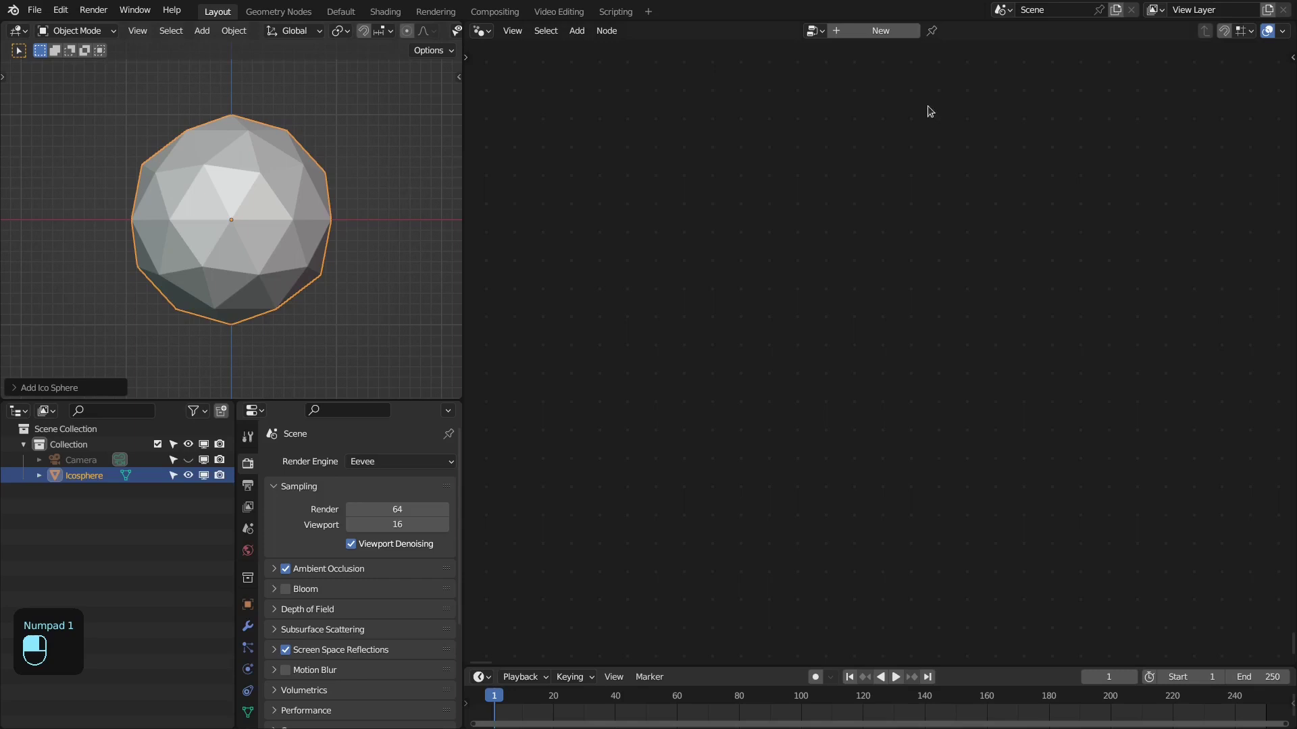
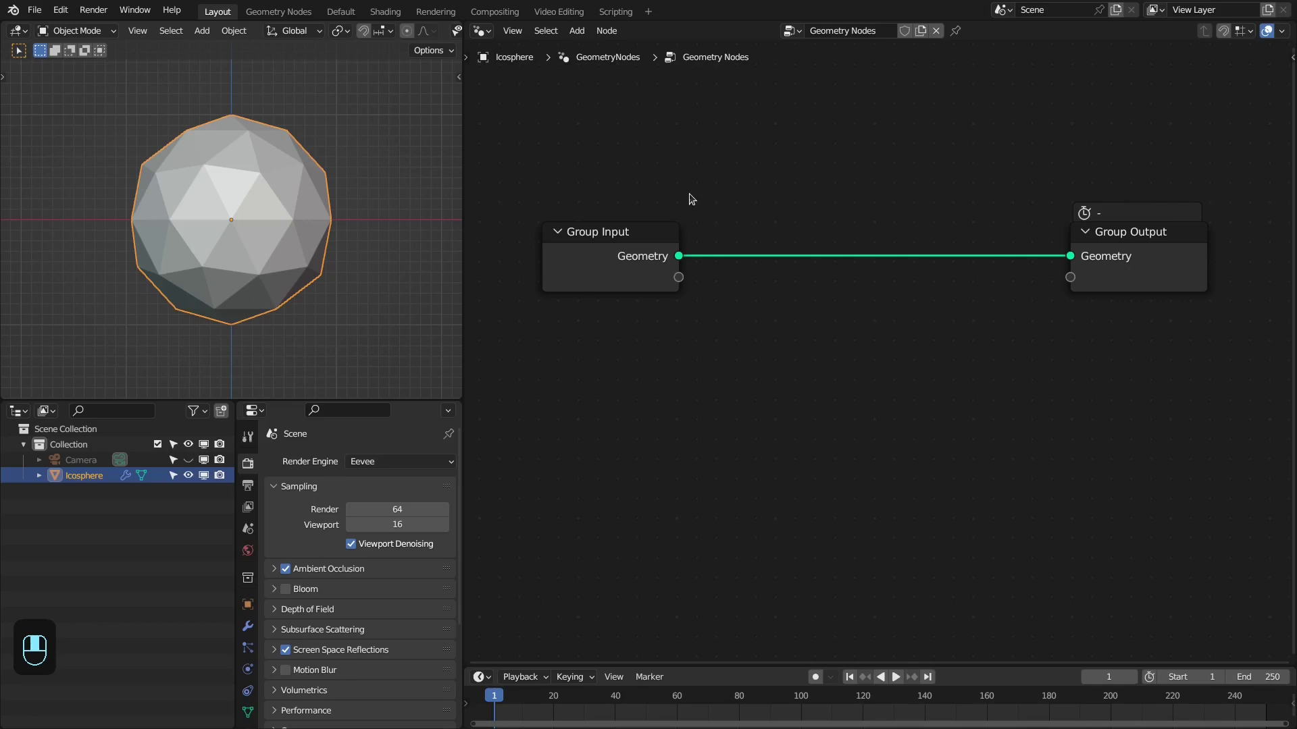
middle_click(694, 195)
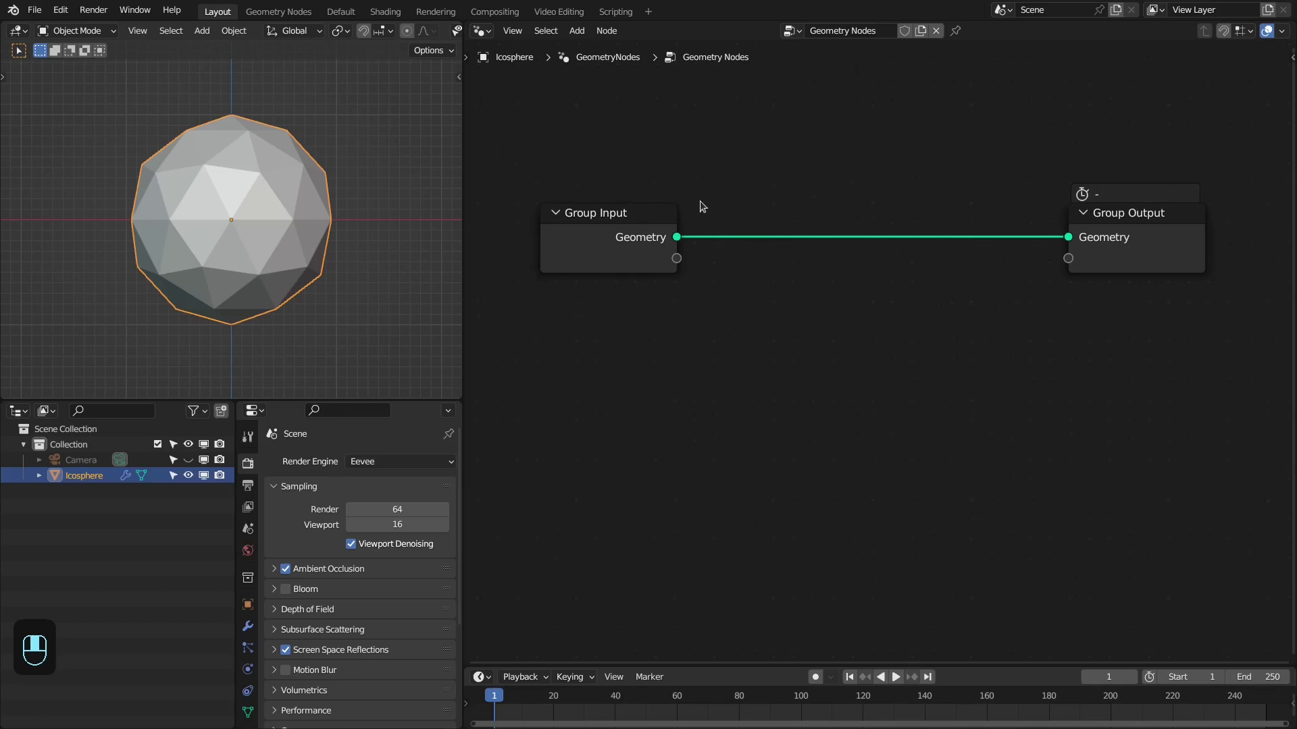
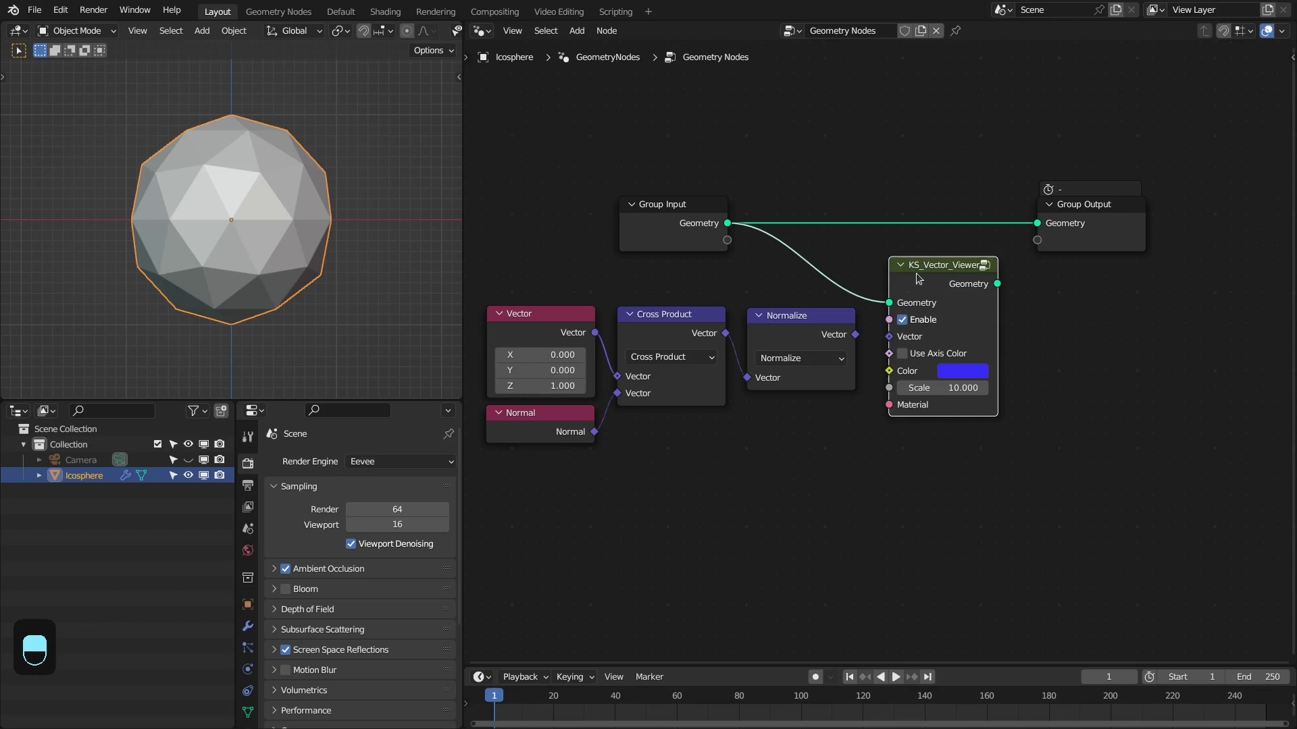
Wire the normalized Normal×up-vector cross product into the vector viewer and view it in wireframe
left_click_drag(925, 286, 909, 343)
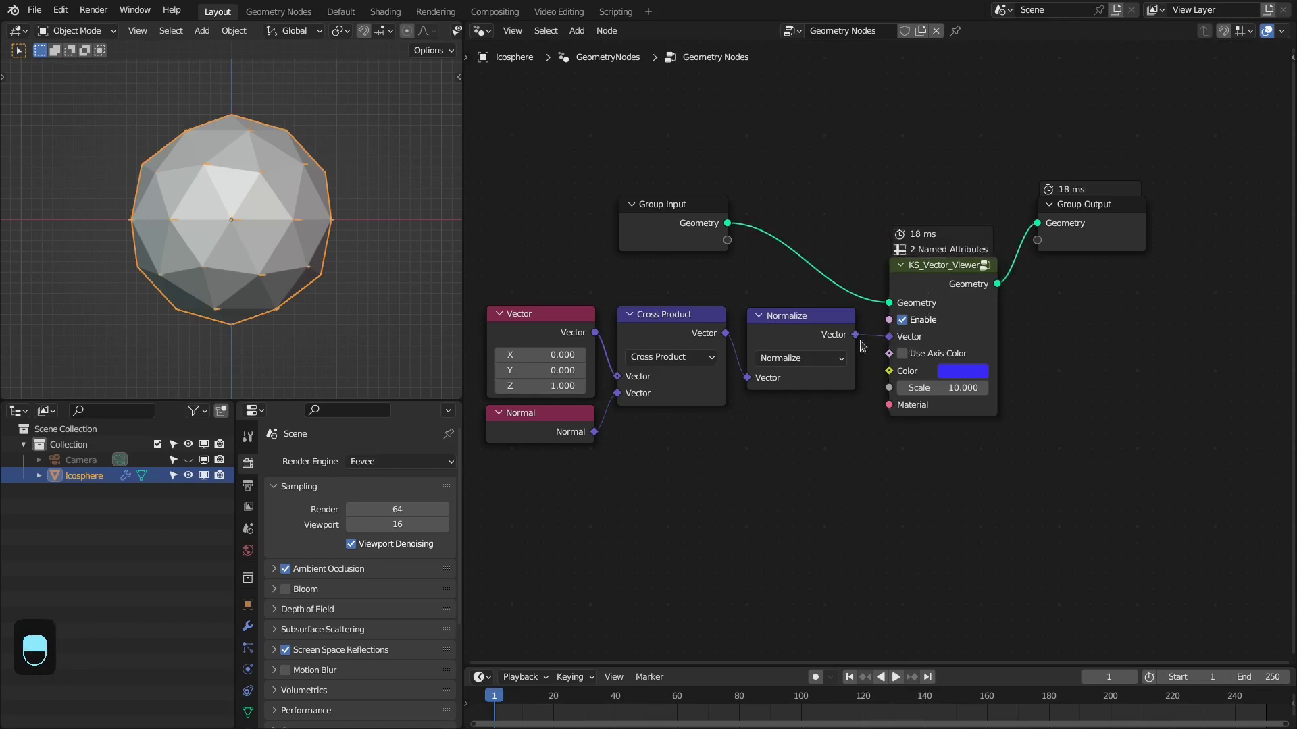
key("z")
key("z")
key("KP_7")
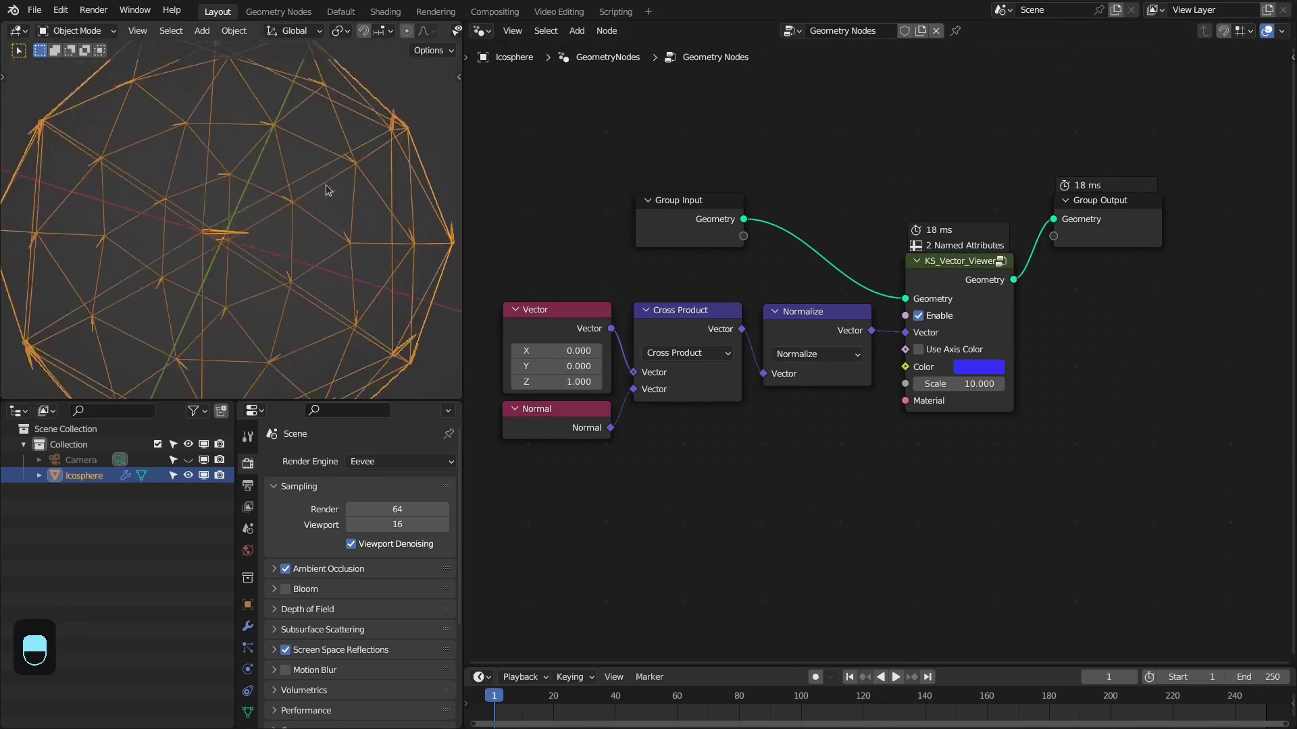
Add a Subdivision Surface modifier at 2 viewport levels, placed above Geometry Nodes
left_click_drag(287, 597, 365, 460)
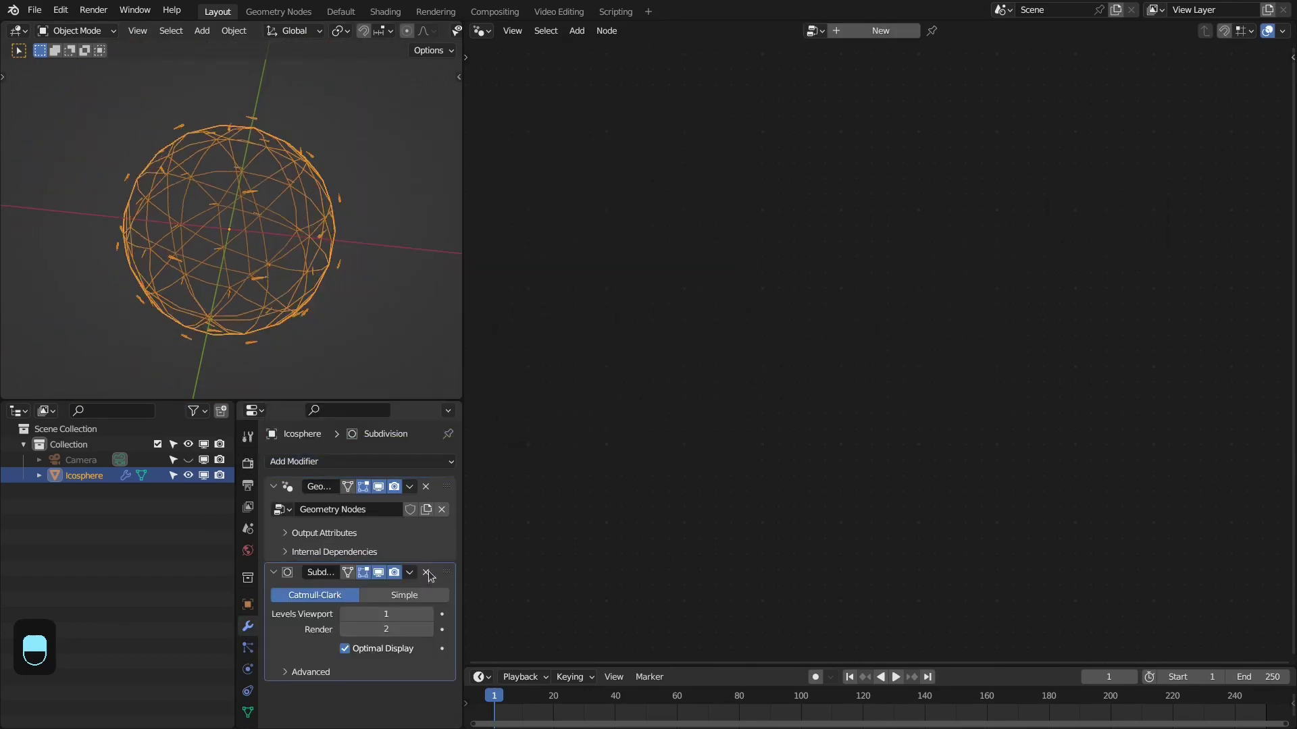
left_click_drag(446, 478, 427, 535)
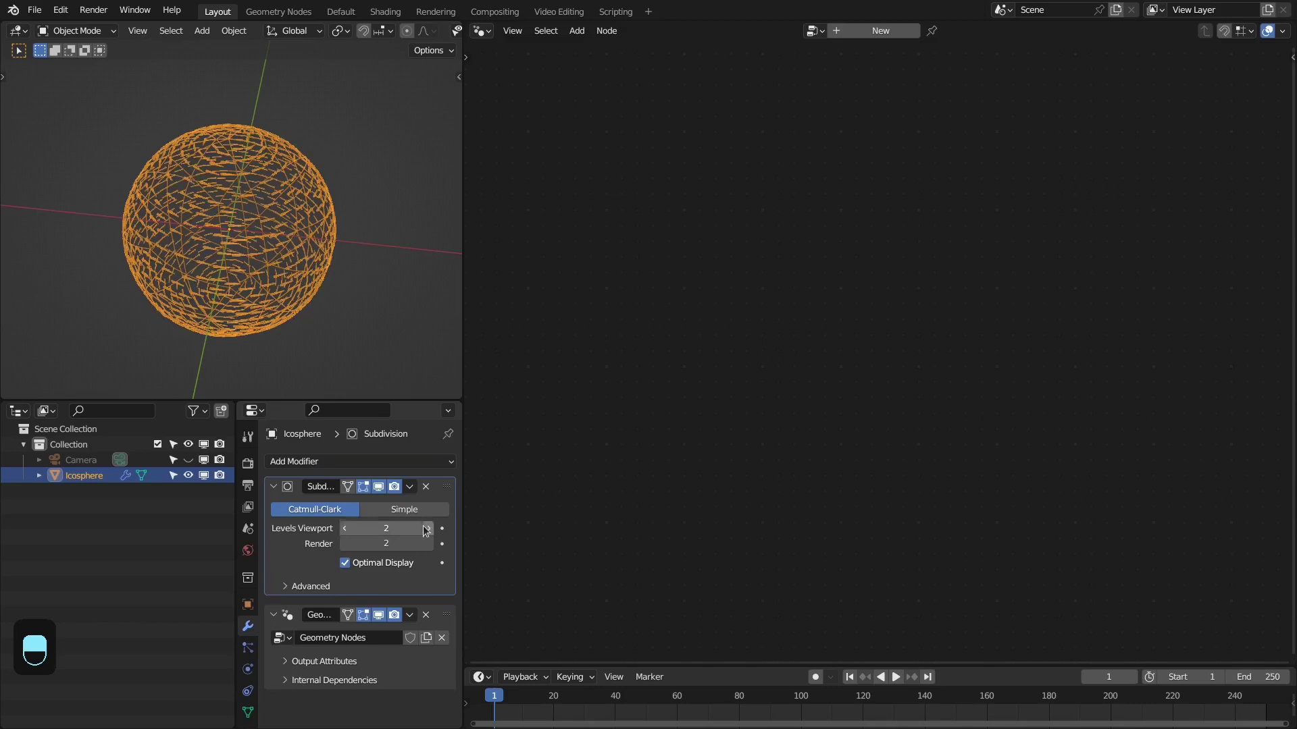
key("KP_7")
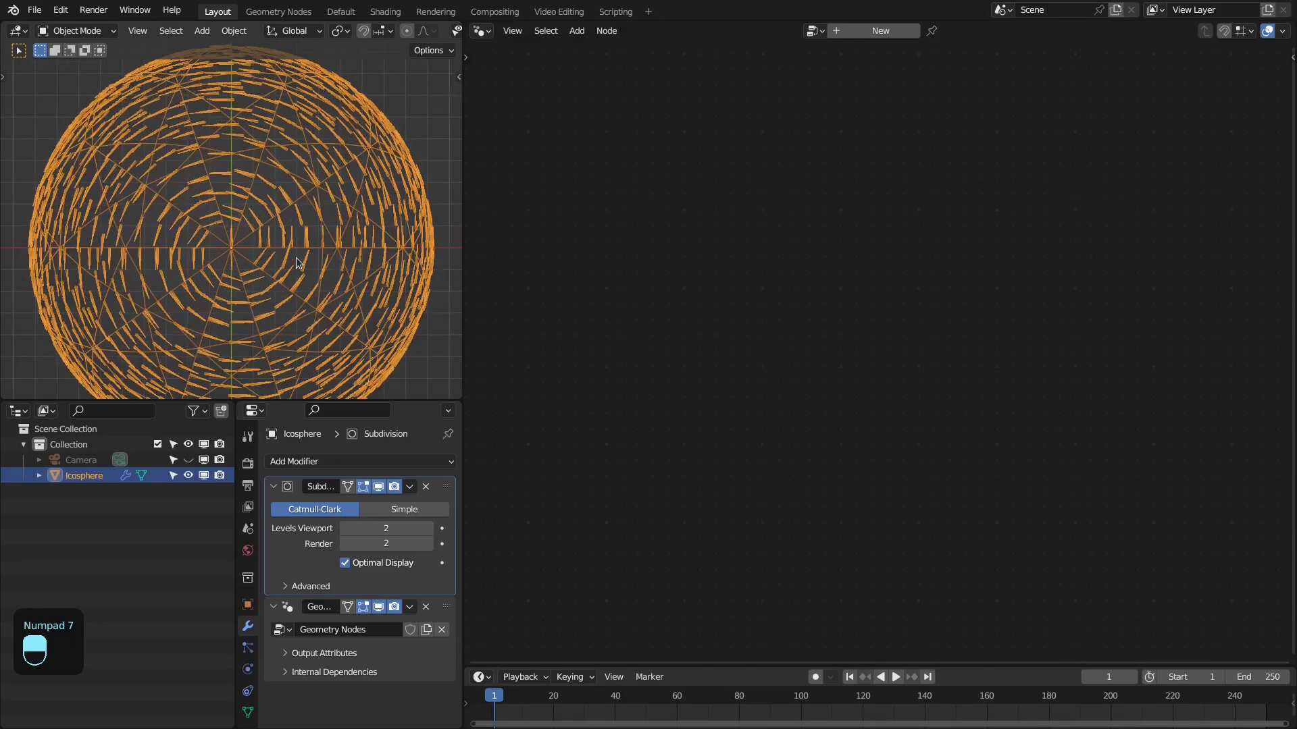
key("z")
key("alt+a")
left_click_drag(227, 224, 938, 85)
left_click_drag(642, 341, 831, 218)
Remove the vector viewer node and prepare to add a Capture Attribute on the geometry link
key("alt+a")
left_click(971, 288)
key("ctrl+x")
left_click(1045, 225)
right_click(871, 231)
key("shift+a")
Insert a Capture Attribute (Vector, Point) on the geometry and feed it the normalized vector
left_click_drag(871, 231, 889, 231)
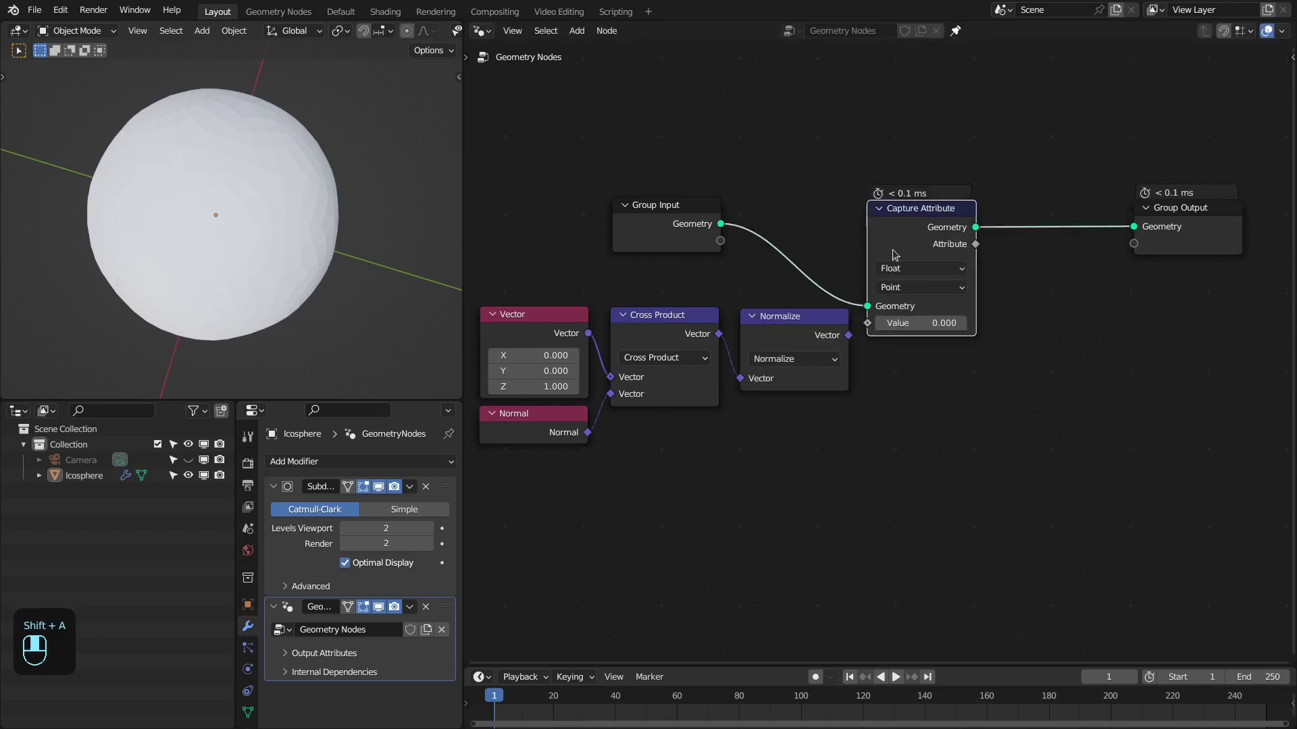
left_click_drag(900, 274, 926, 230)
left_click_drag(1289, 32, 1187, 515)
middle_click(932, 412)
right_click(932, 412)
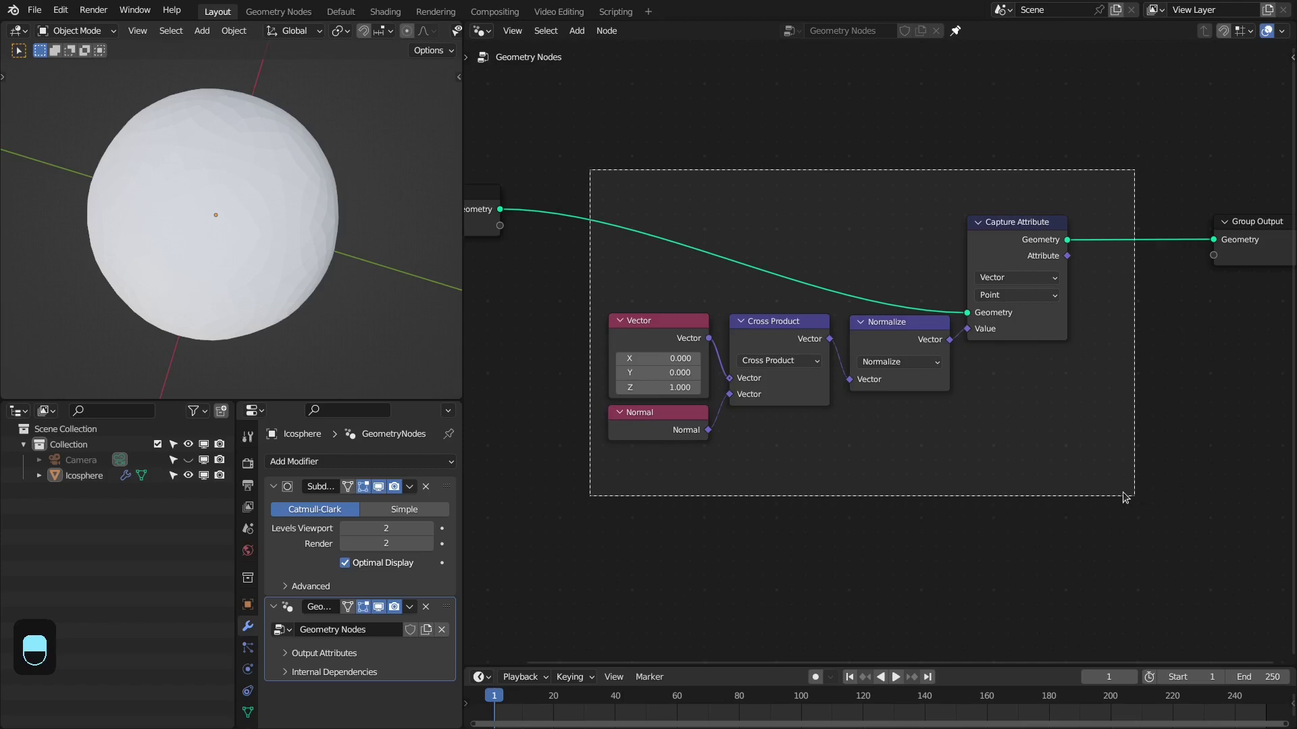
Group the vector nodes with Ctrl+G, drop the fixed Vector node and expose it as a renamed group input
key("ctrl+g")
left_click_drag(809, 260, 665, 325)
left_click_drag(737, 382, 845, 421)
key("x")
right_click(845, 421)
left_click(868, 457)
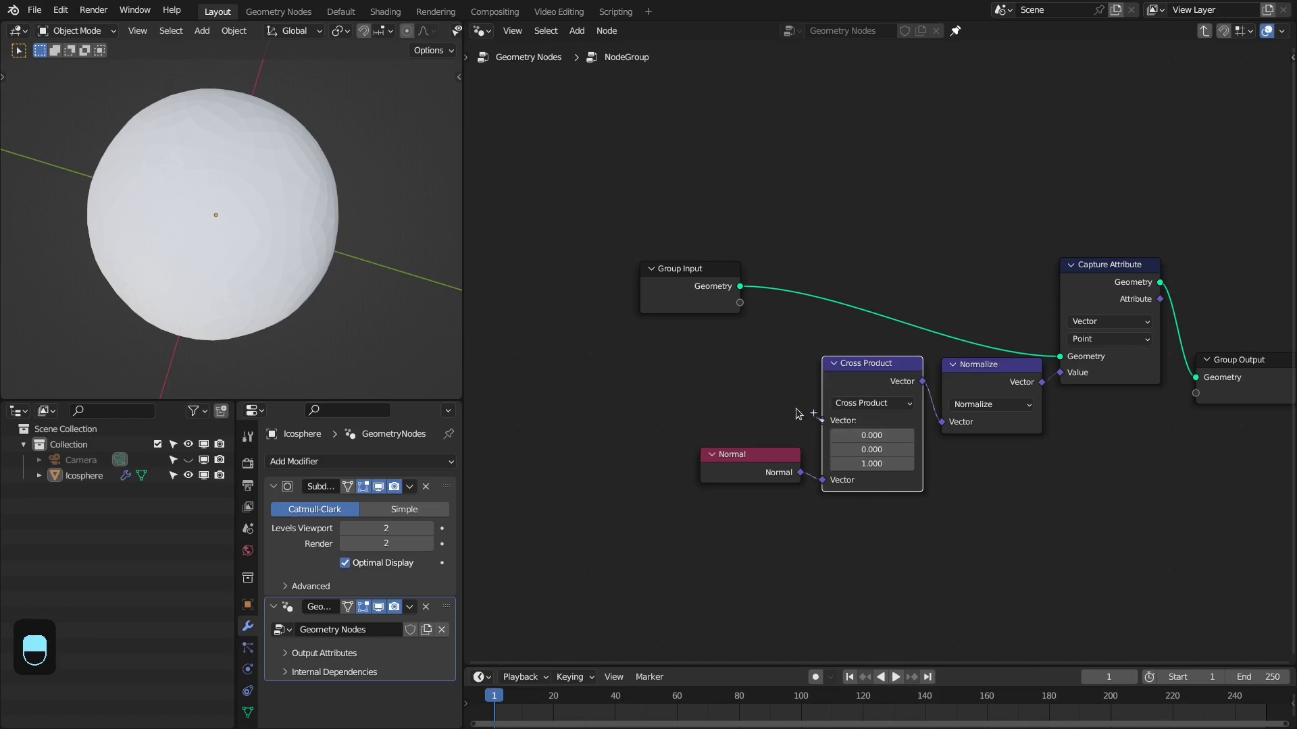
key("n")
left_click_drag(1266, 165, 1186, 89)
left_click(1187, 89)
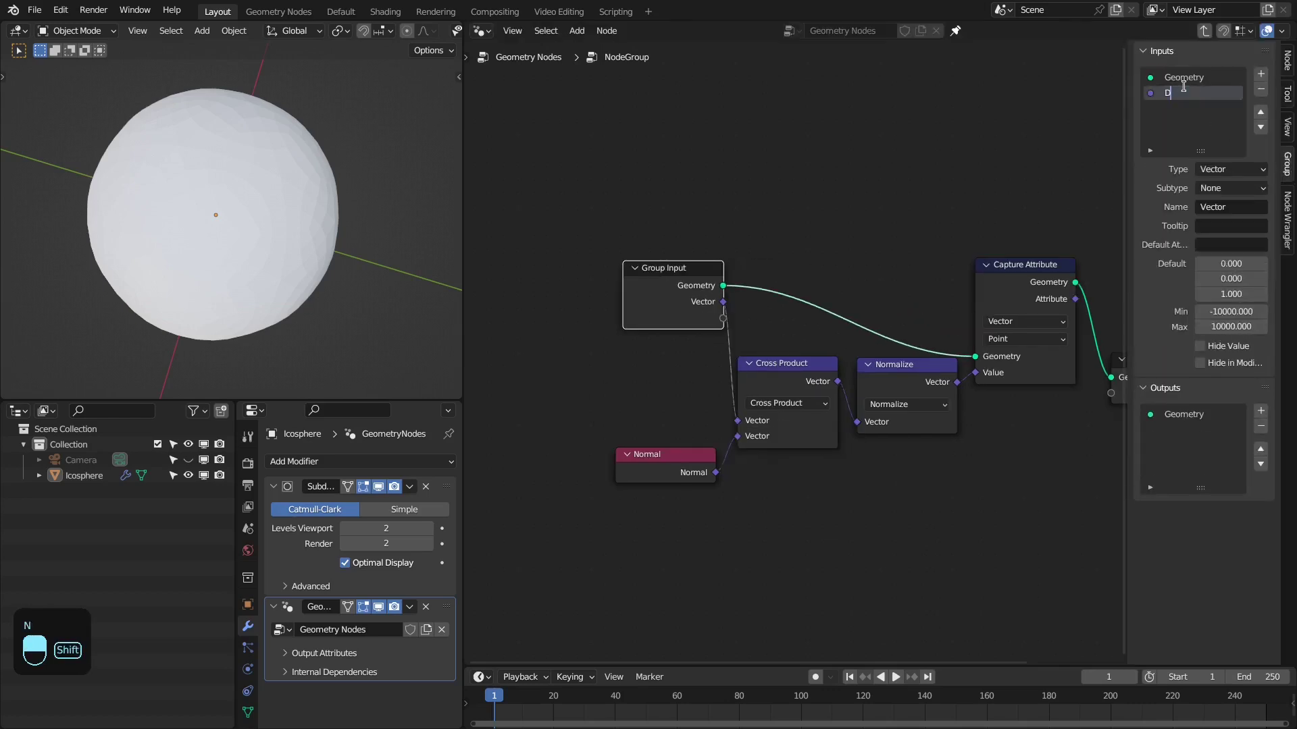
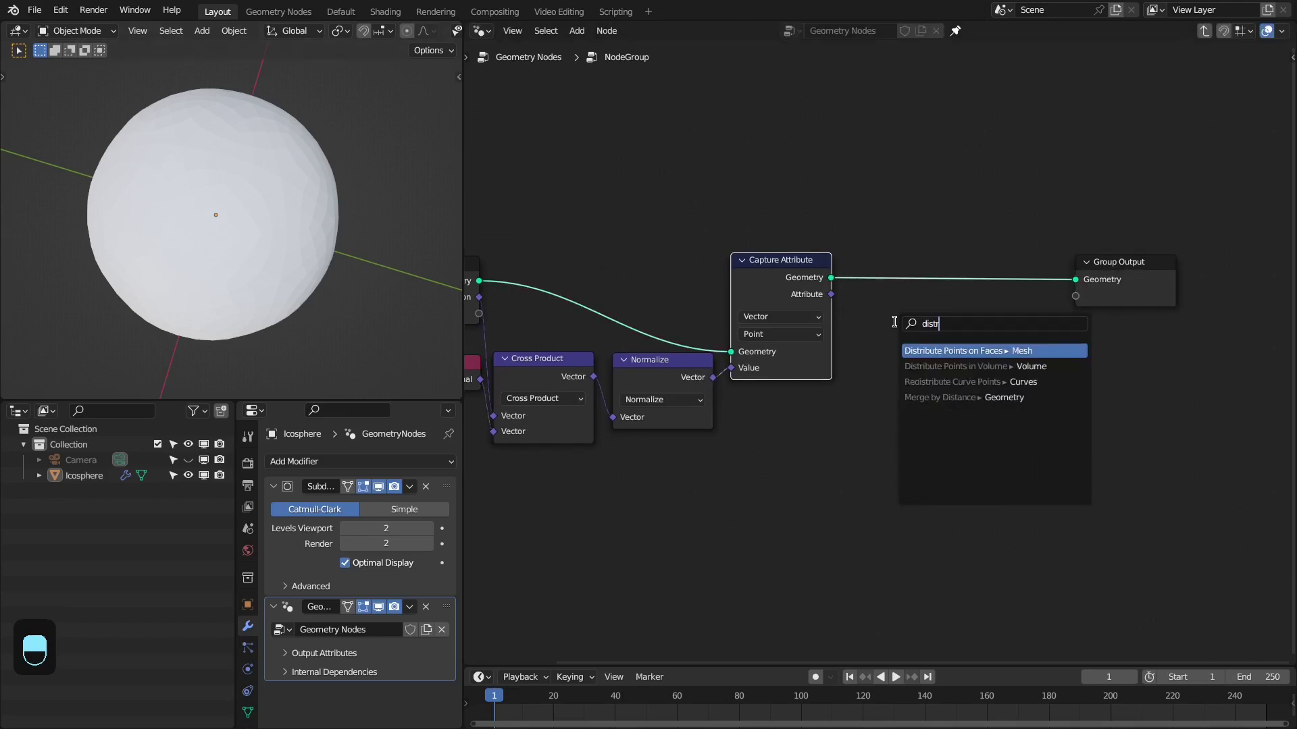
Add Distribute Points on Faces at density 30 with Density and Seed from Group Input, feeding the output
left_click_drag(920, 285, 1030, 282)
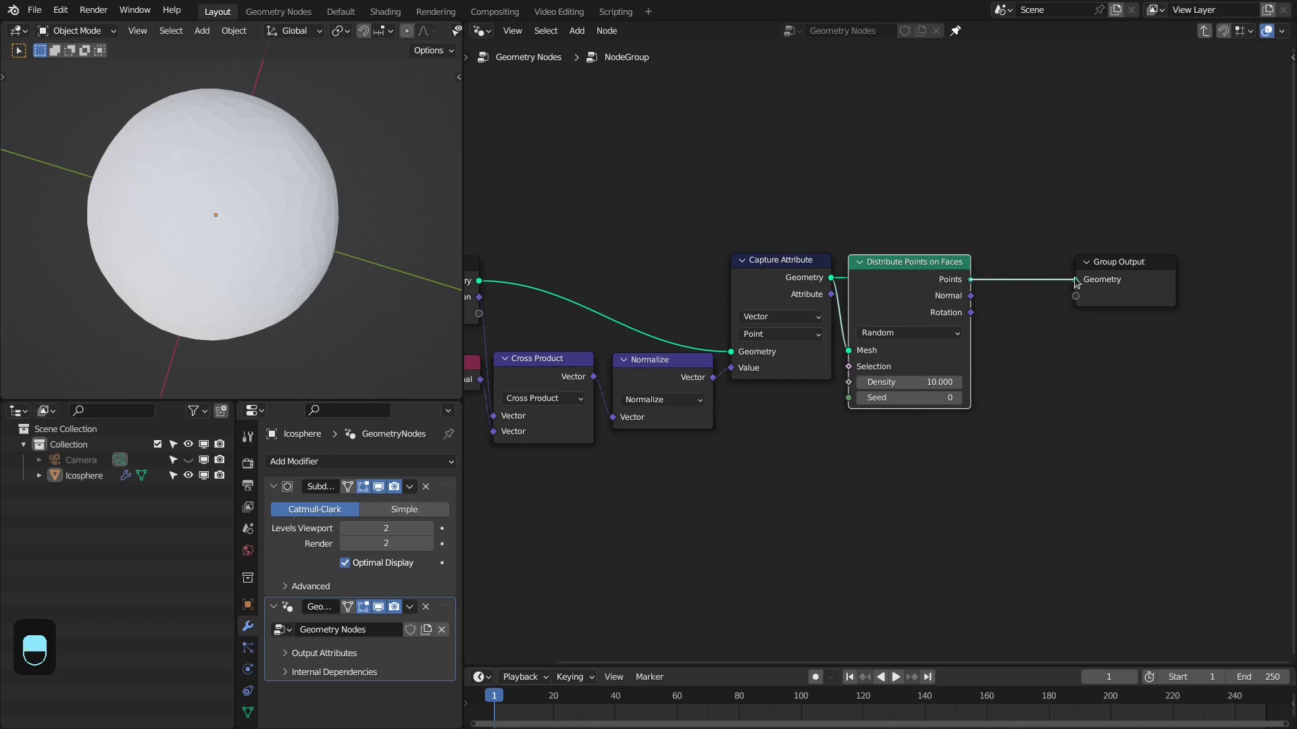
key("z")
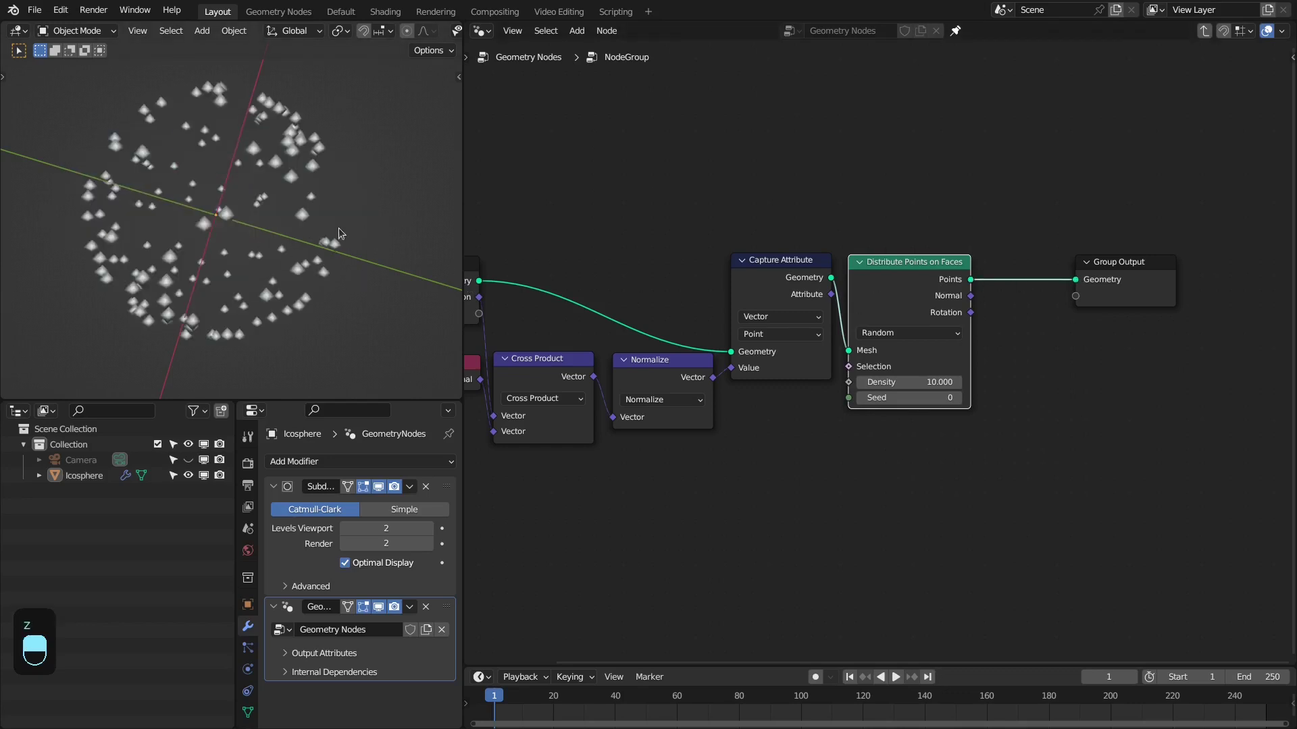
key("KP_1")
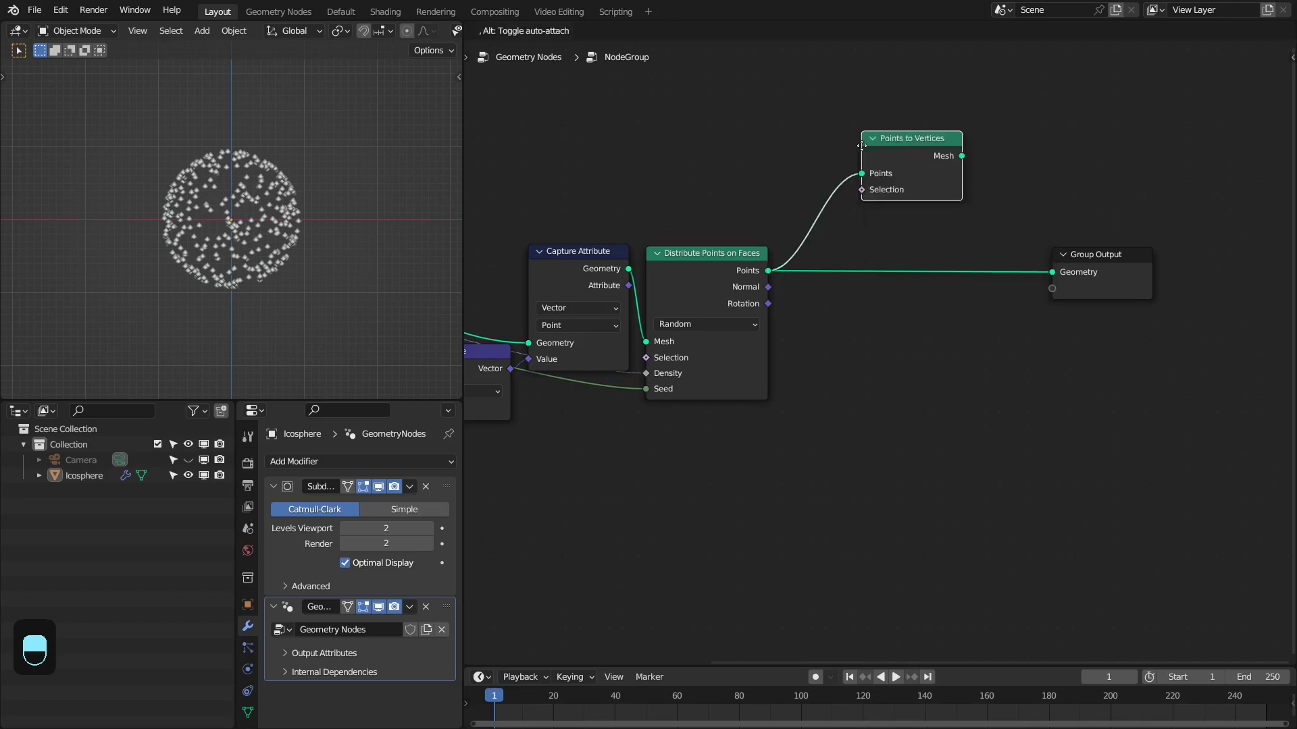
Insert Points to Vertices and store a Boolean attribute 'tip' set to true before the output
left_click_drag(821, 258, 1049, 276)
left_click_drag(1049, 276, 862, 198)
key("shift+a")
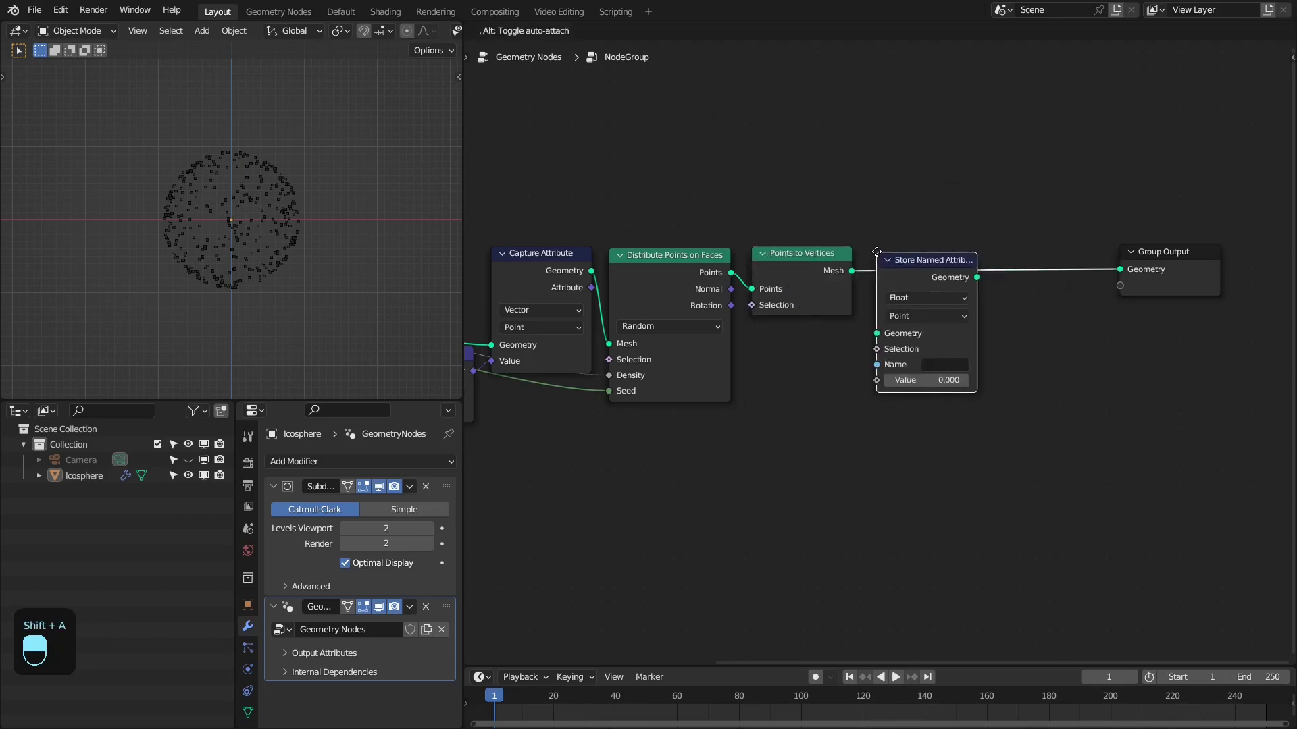
left_click(891, 251)
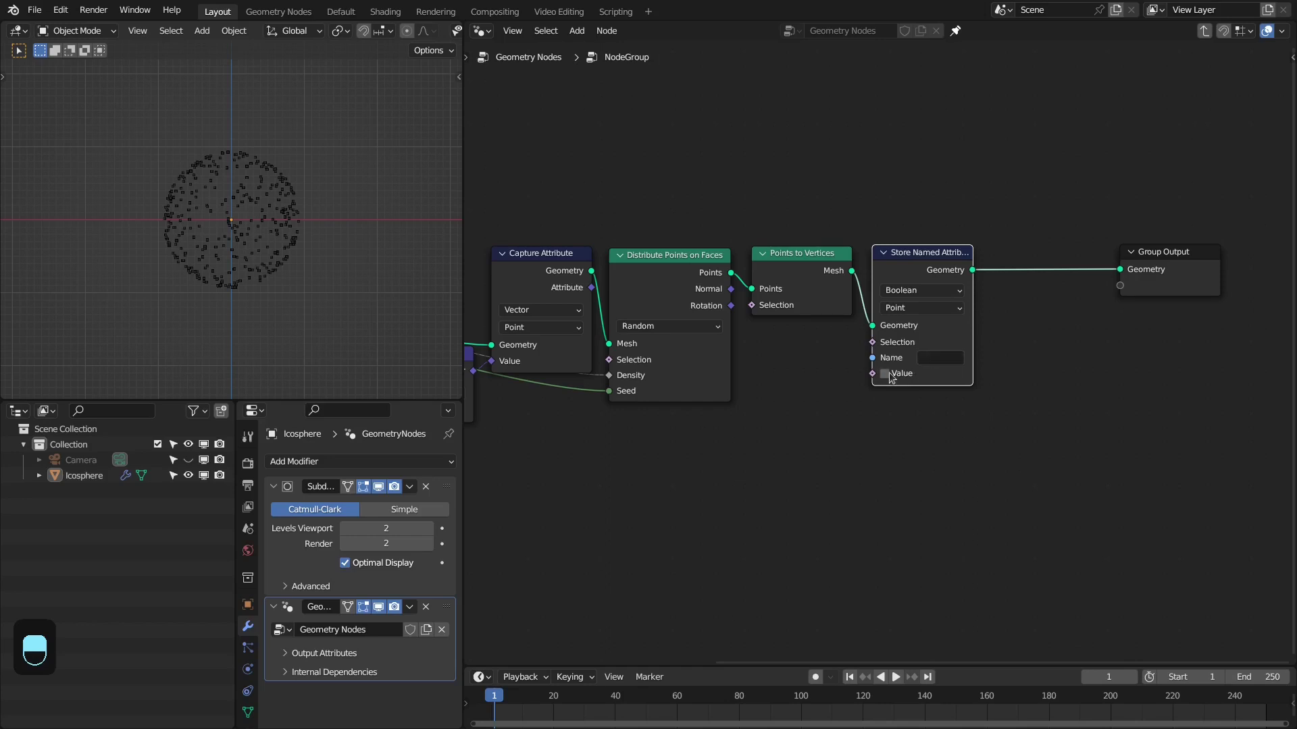
left_click(949, 361)
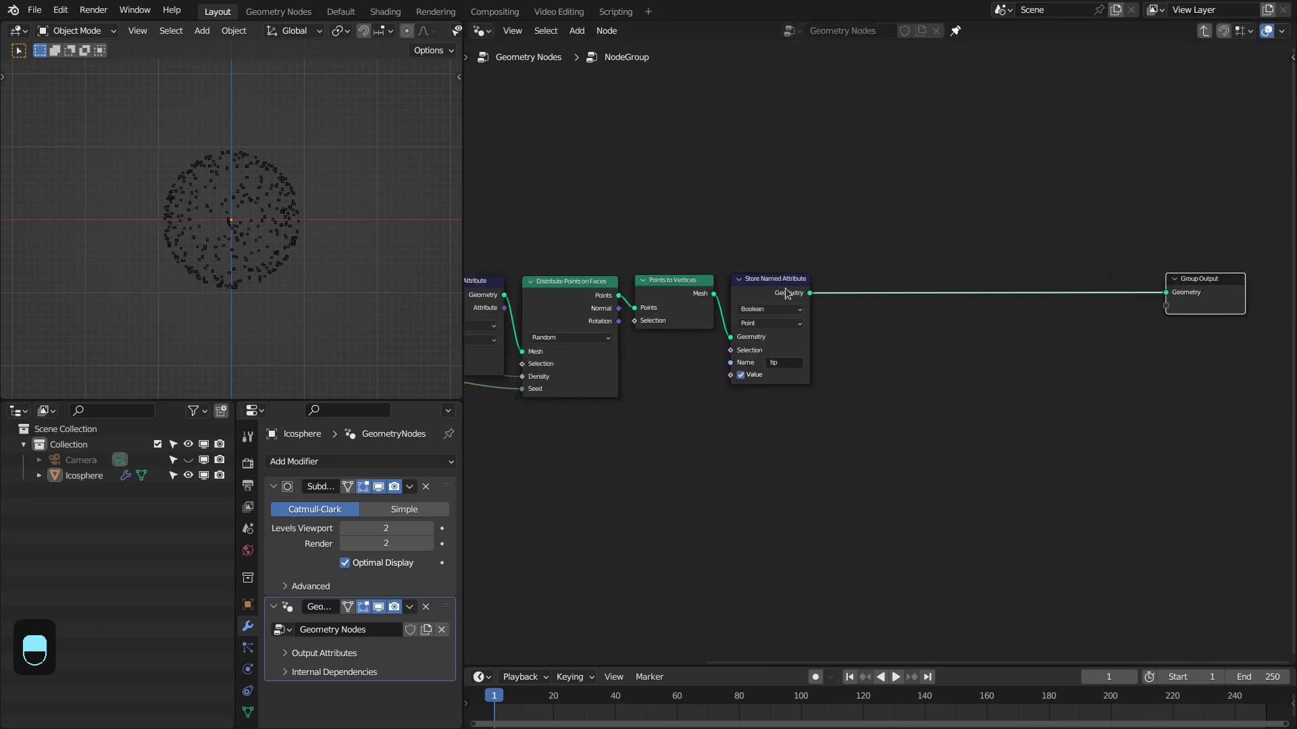
Place a Simulation Zone after the stored tip attribute and add an Extrude Mesh node
key("ctrl+space")
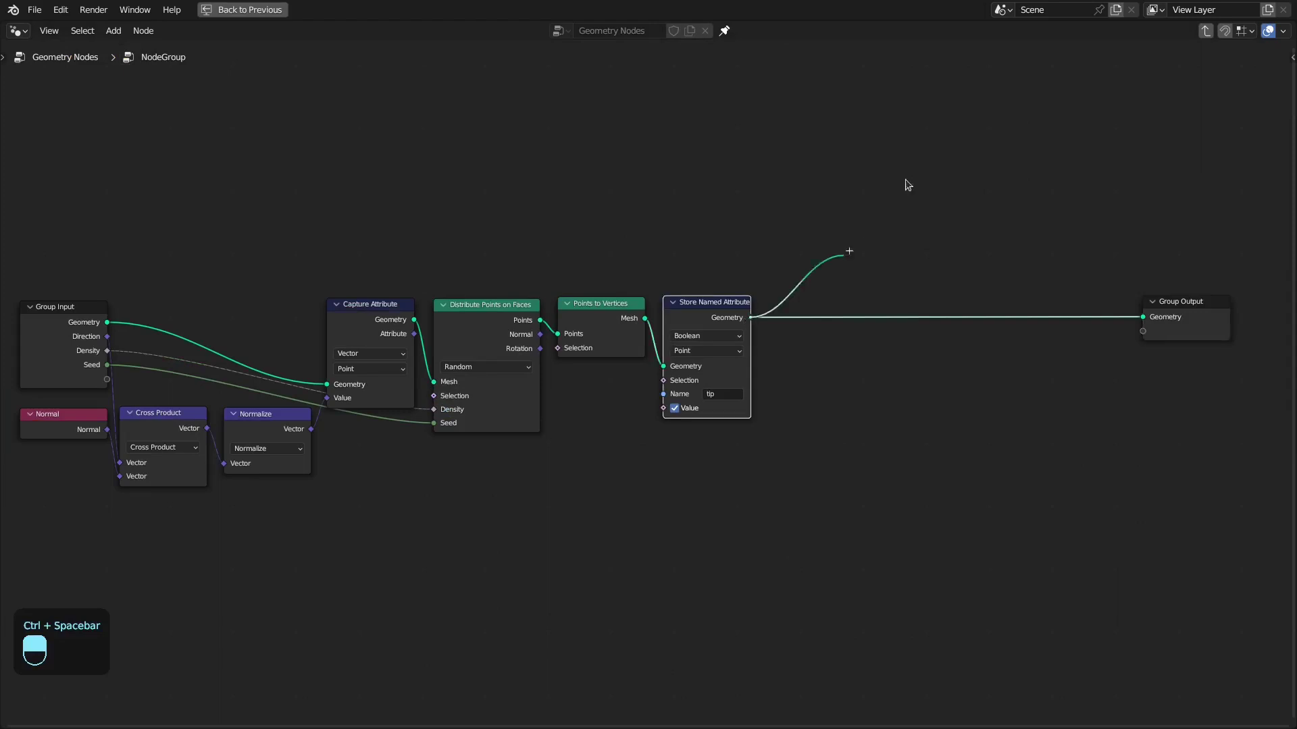
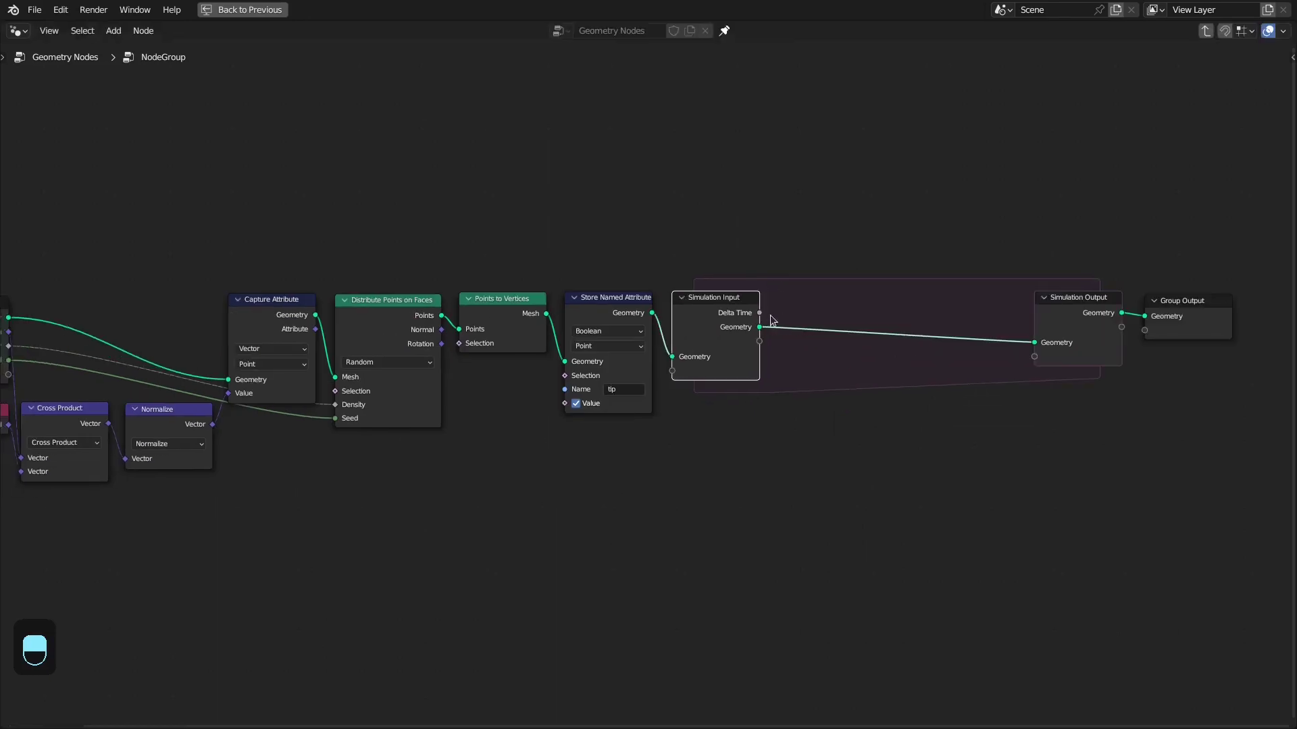
key("shift+a")
key("ctrl+a")
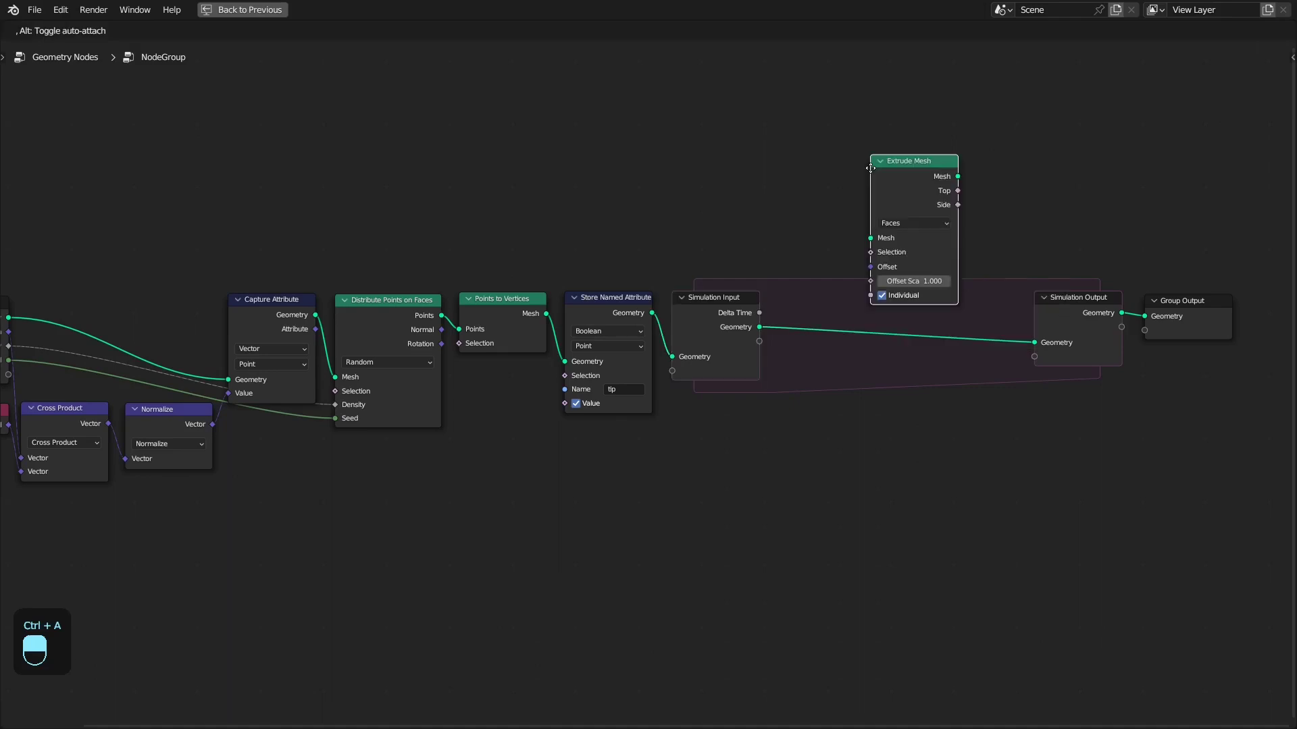
Extrude tip vertices in the zone, offset by a Sample Nearest Surface value of the captured vector scaled by a group input
left_click_drag(785, 304, 861, 353)
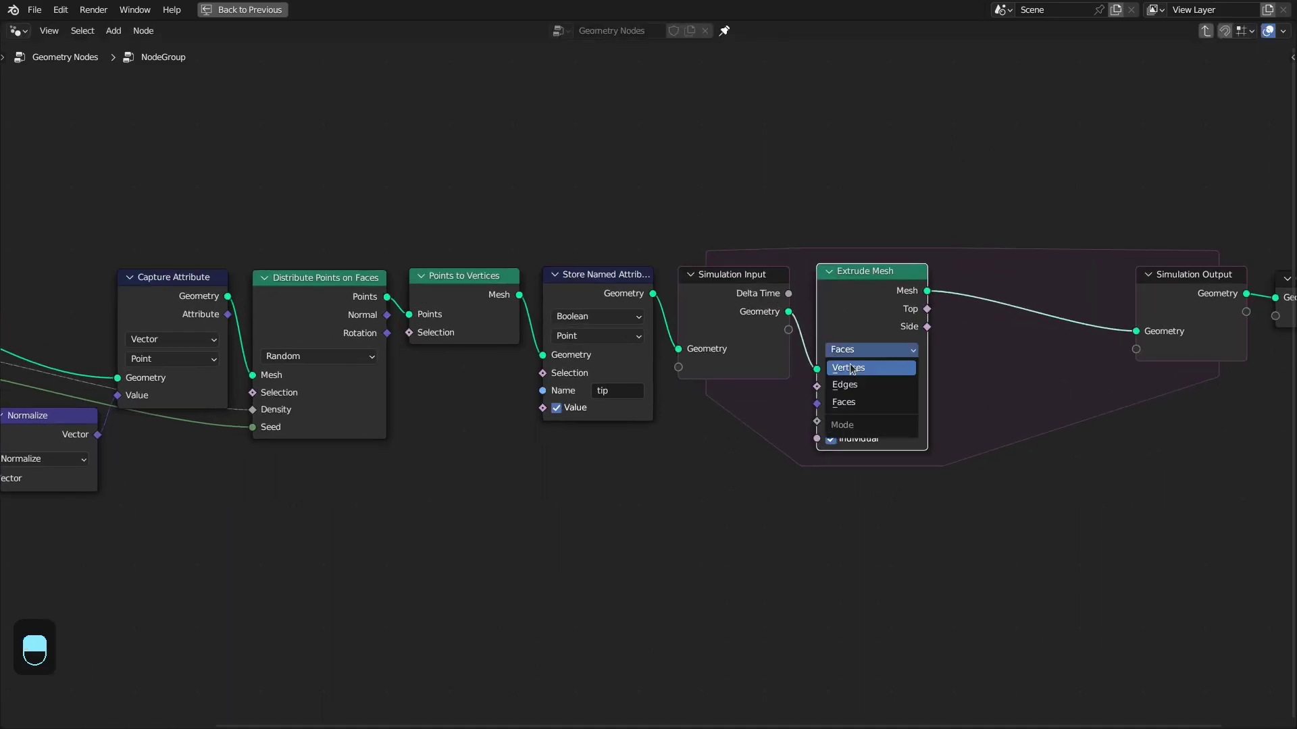
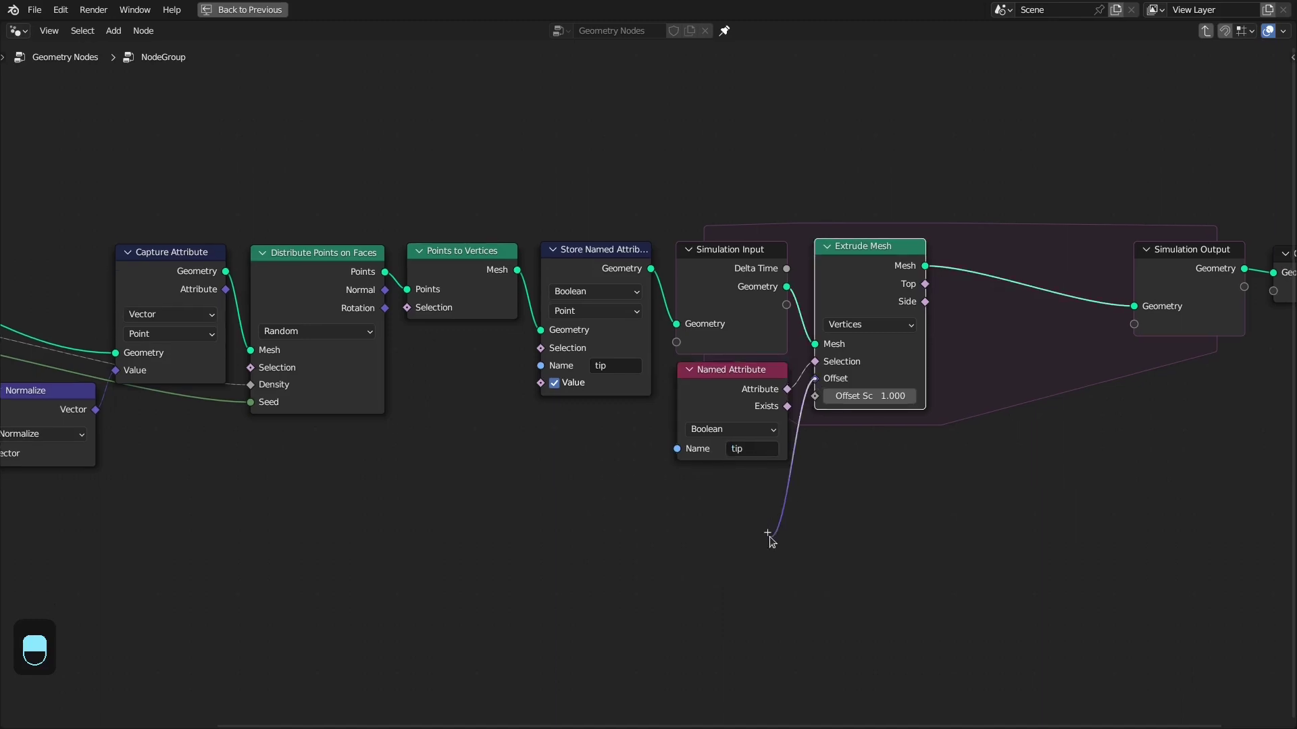
left_click_drag(456, 462, 314, 286)
left_click_drag(314, 286, 311, 264)
left_click_drag(312, 264, 761, 494)
left_click_drag(313, 266, 789, 533)
left_click_drag(787, 532, 751, 497)
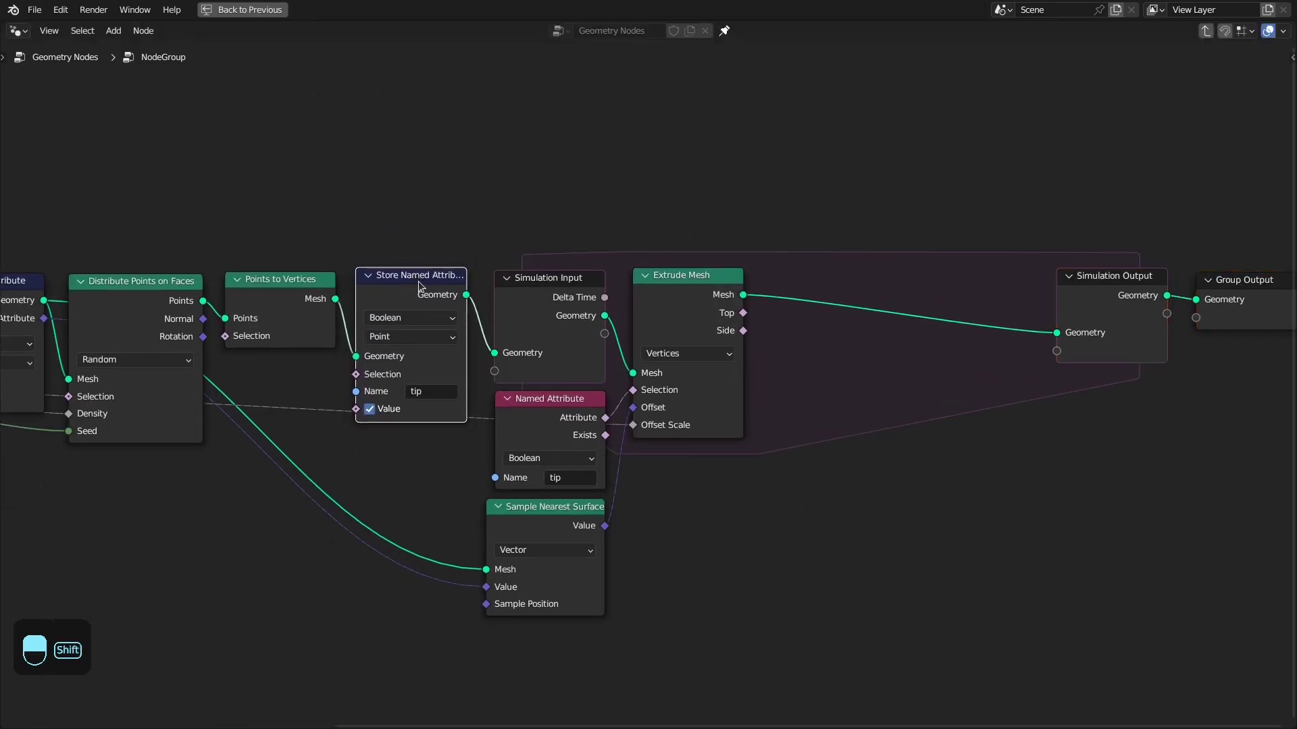
Duplicate the tip Store Named Attribute onto Extrude Mesh Top before Simulation Output and play back the growth
key("shift+d")
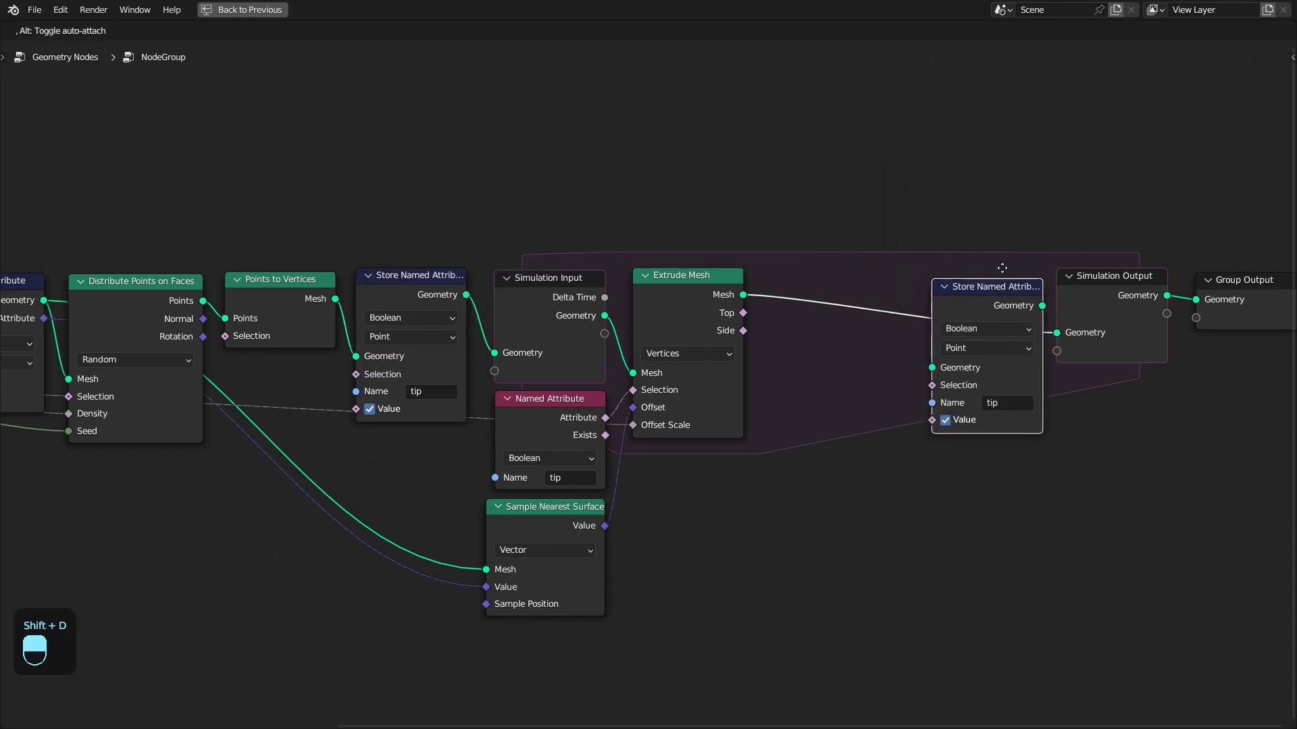
left_click(755, 300)
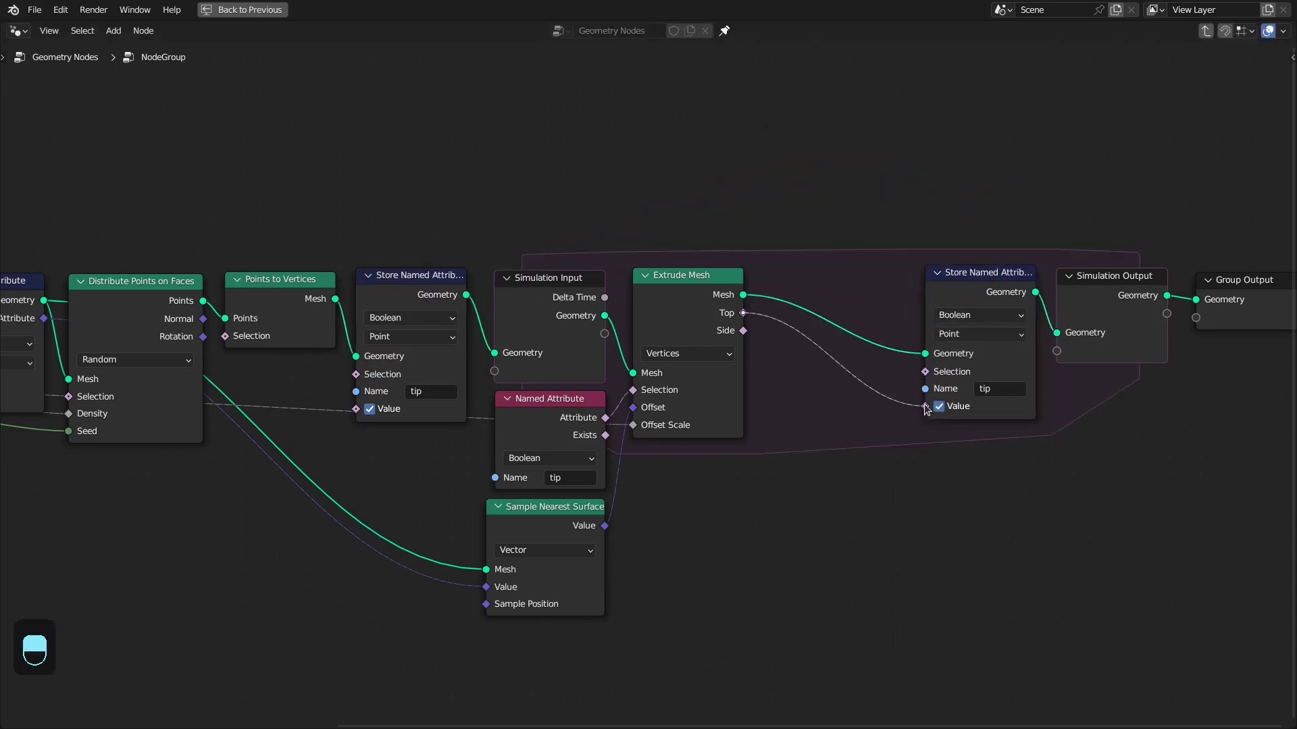
key("ctrl+space")
key("shift+Right")
key("shift+Left")
key("space")
key("KP_7")
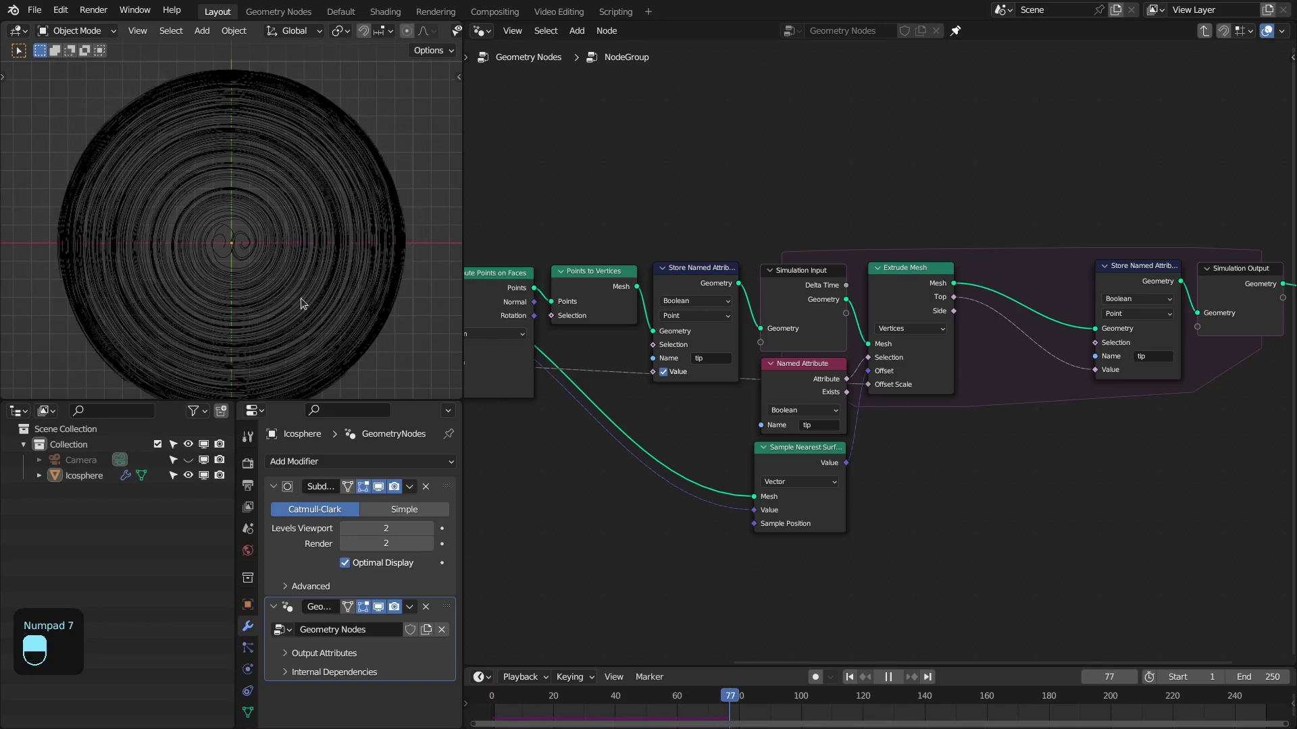
Pause the simulation and view the swirling lines on the sphere from the top
key("space")
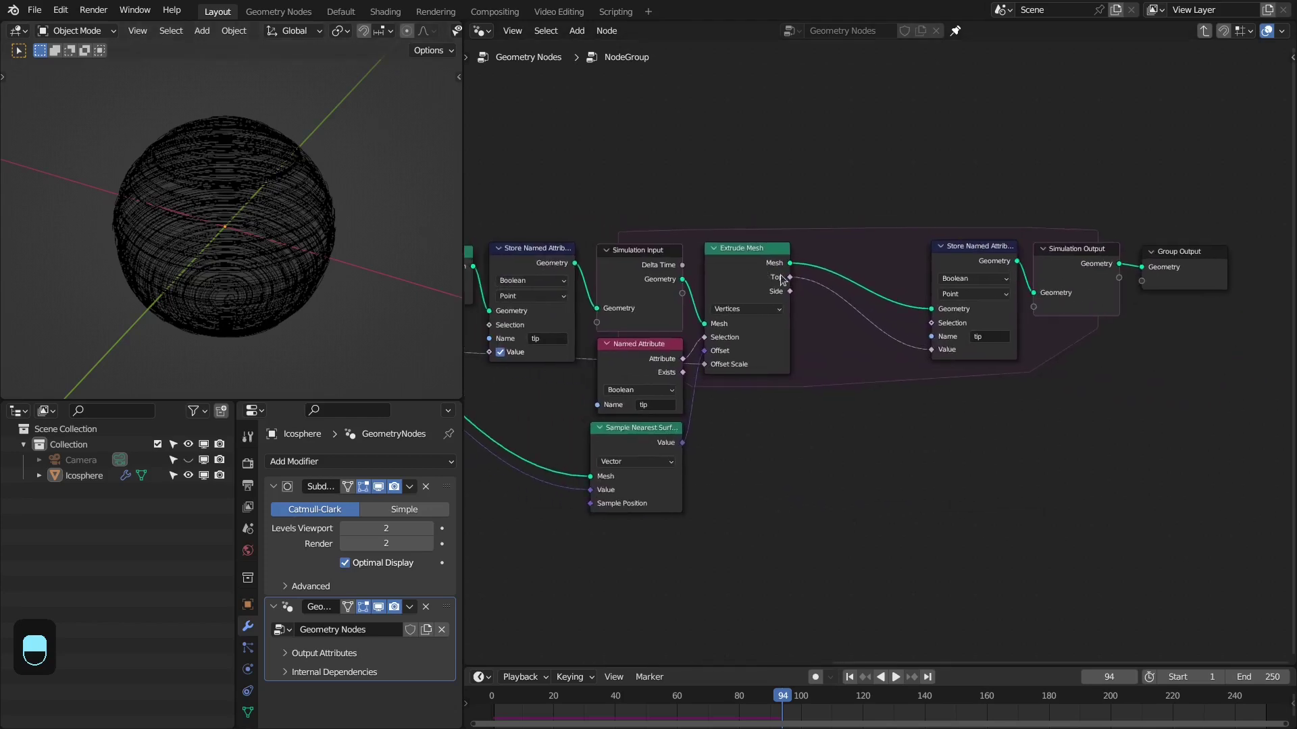
key("KP_7")
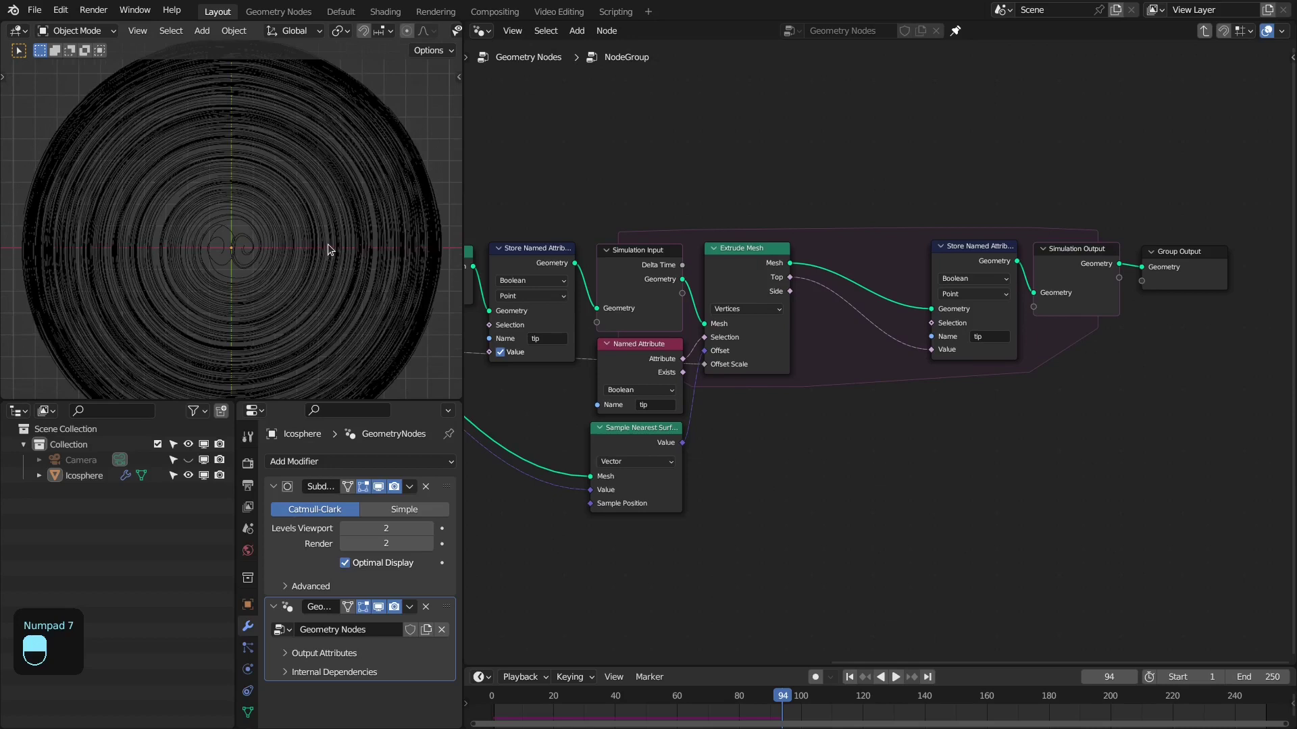
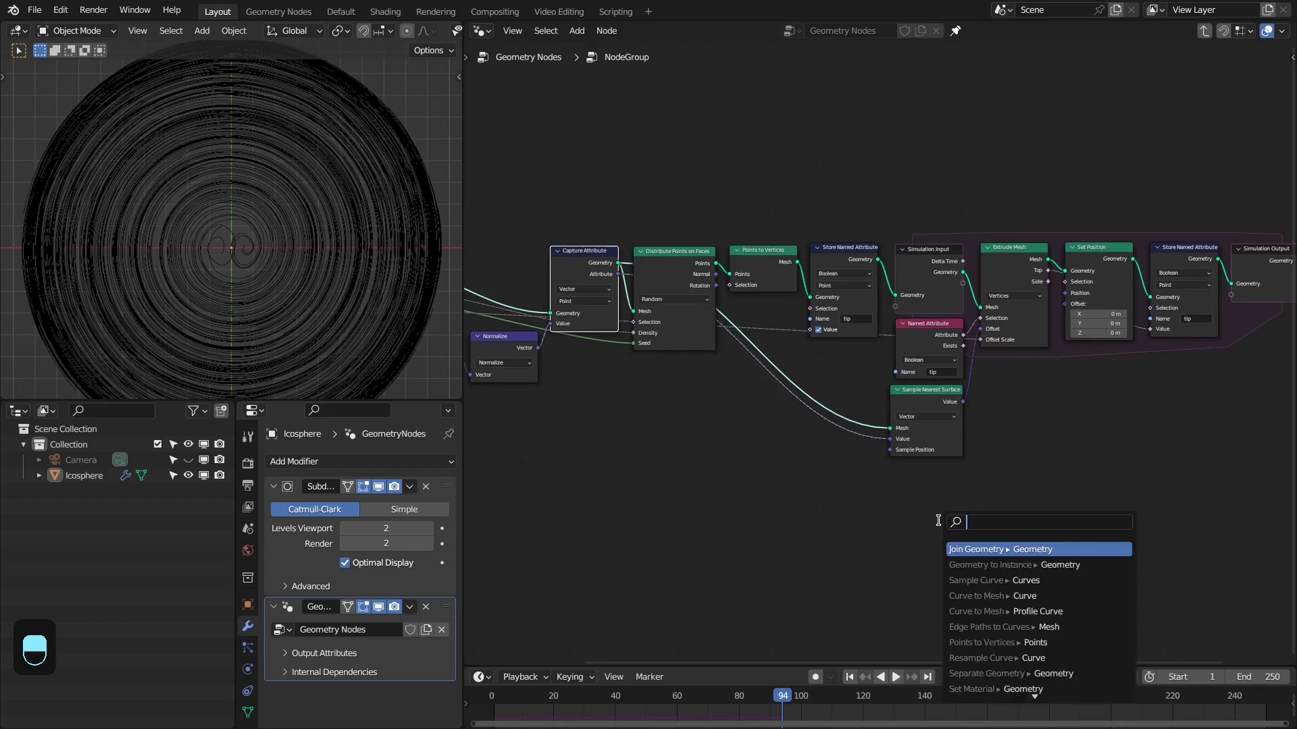
Place Geometry Proximity after the extrusion and wire the mesh as its proximity target
left_click_drag(918, 480, 902, 291)
right_click(901, 292)
key("ctrl+h")
left_click_drag(869, 274, 1035, 233)
Replay the simulation so the snapped lines wrap the sphere, then pause it
key("shift+Right")
key("shift+Left")
key("space")
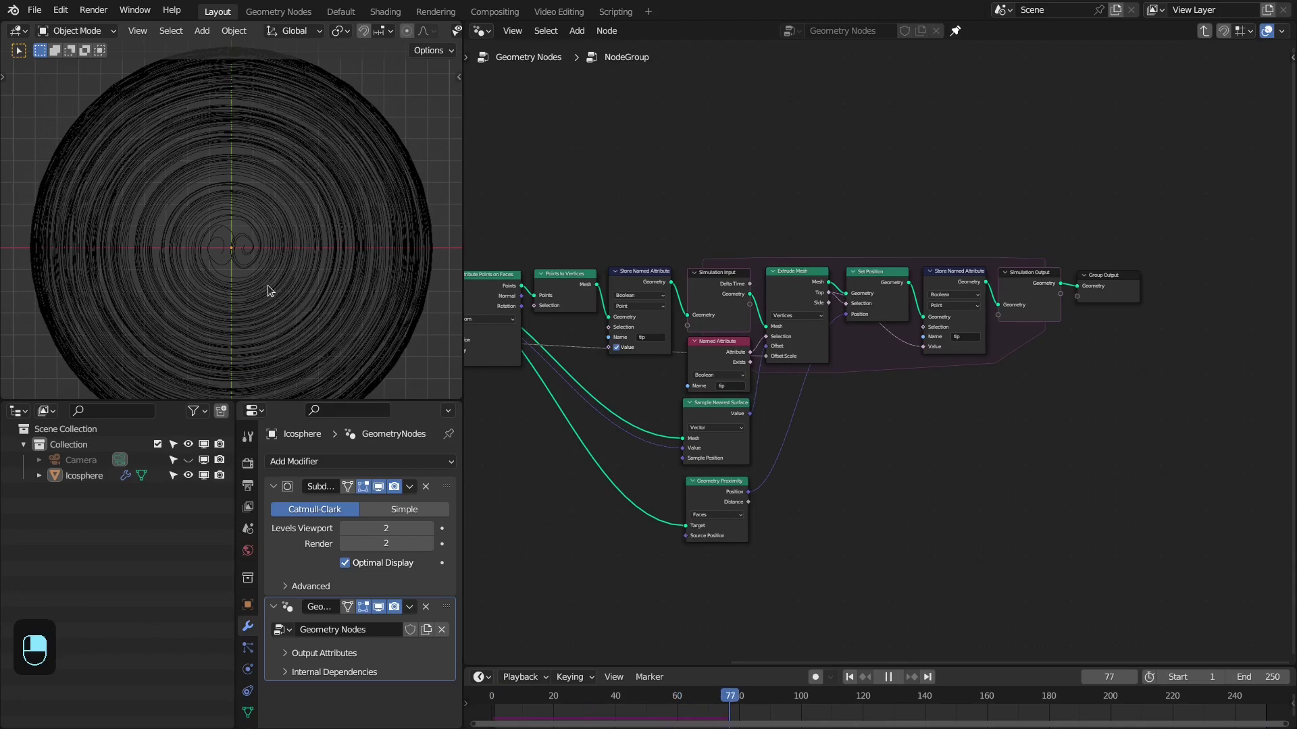
key("space")
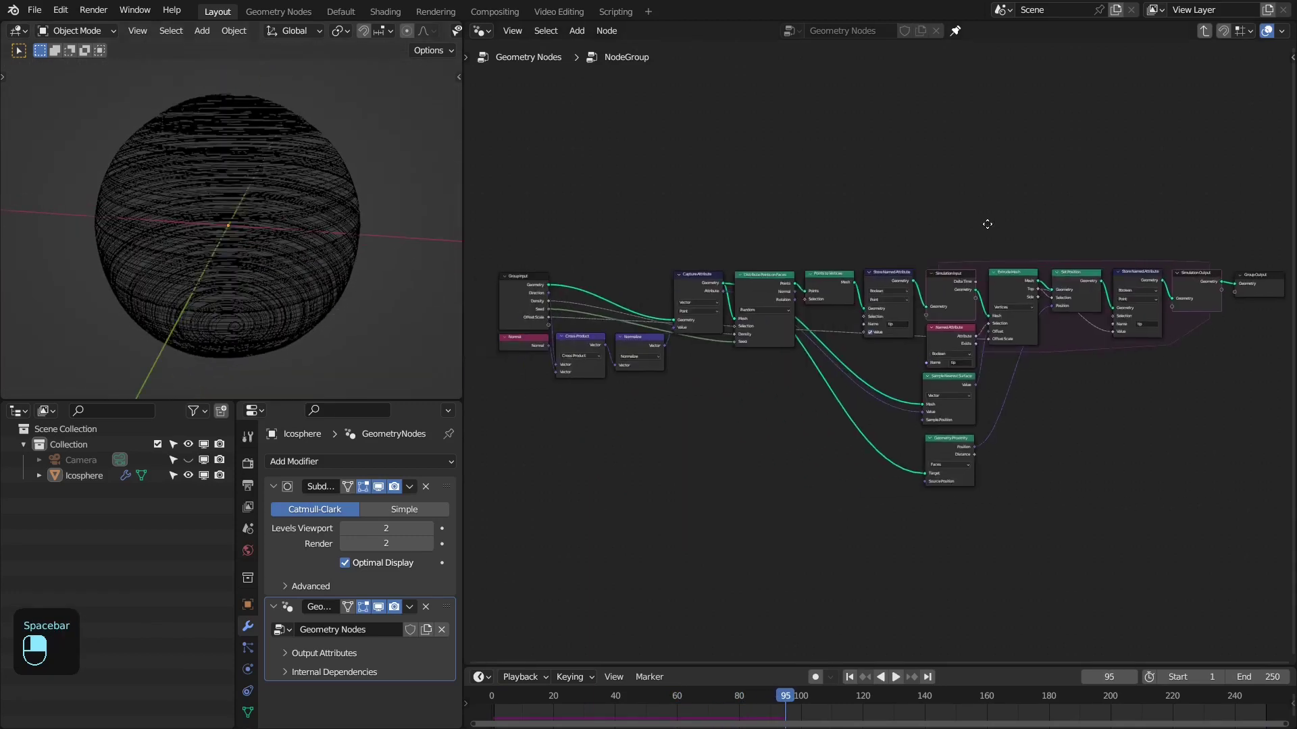
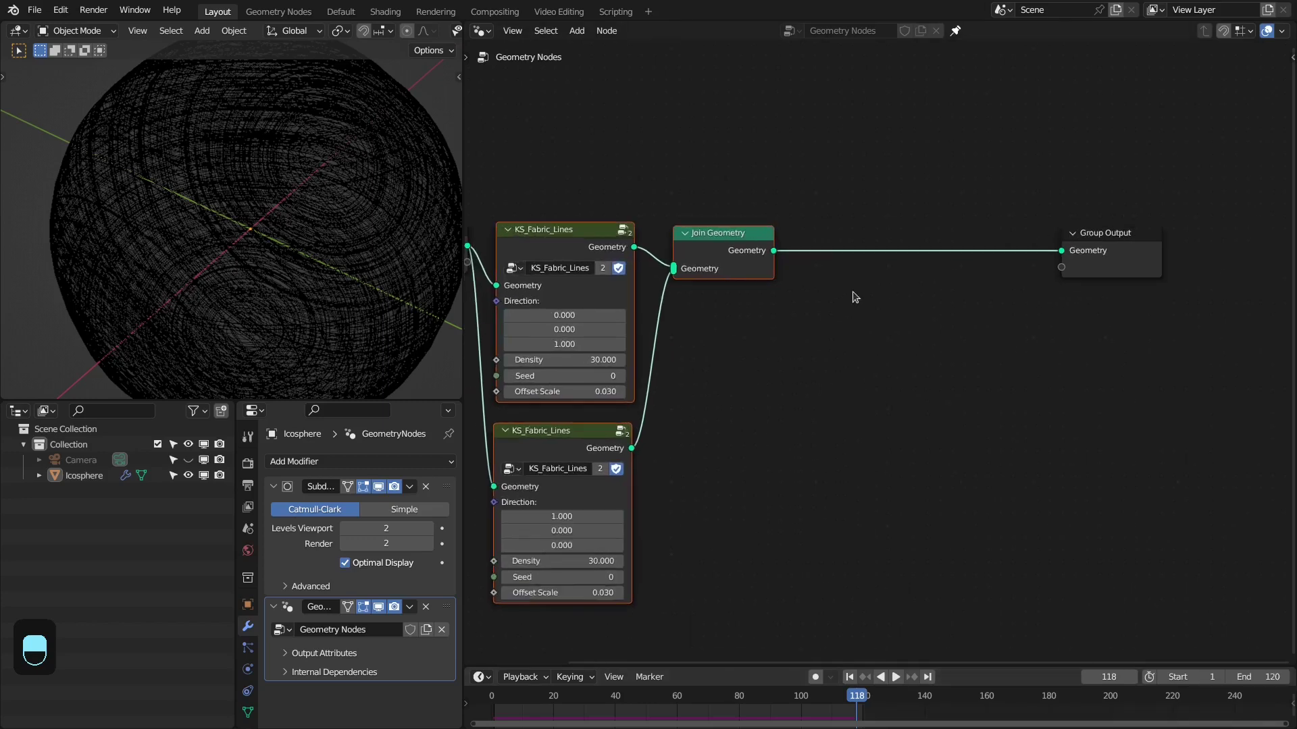
Add Mesh to Curve on the joined lines followed by a Store Named Attribute node
key("shift+a")
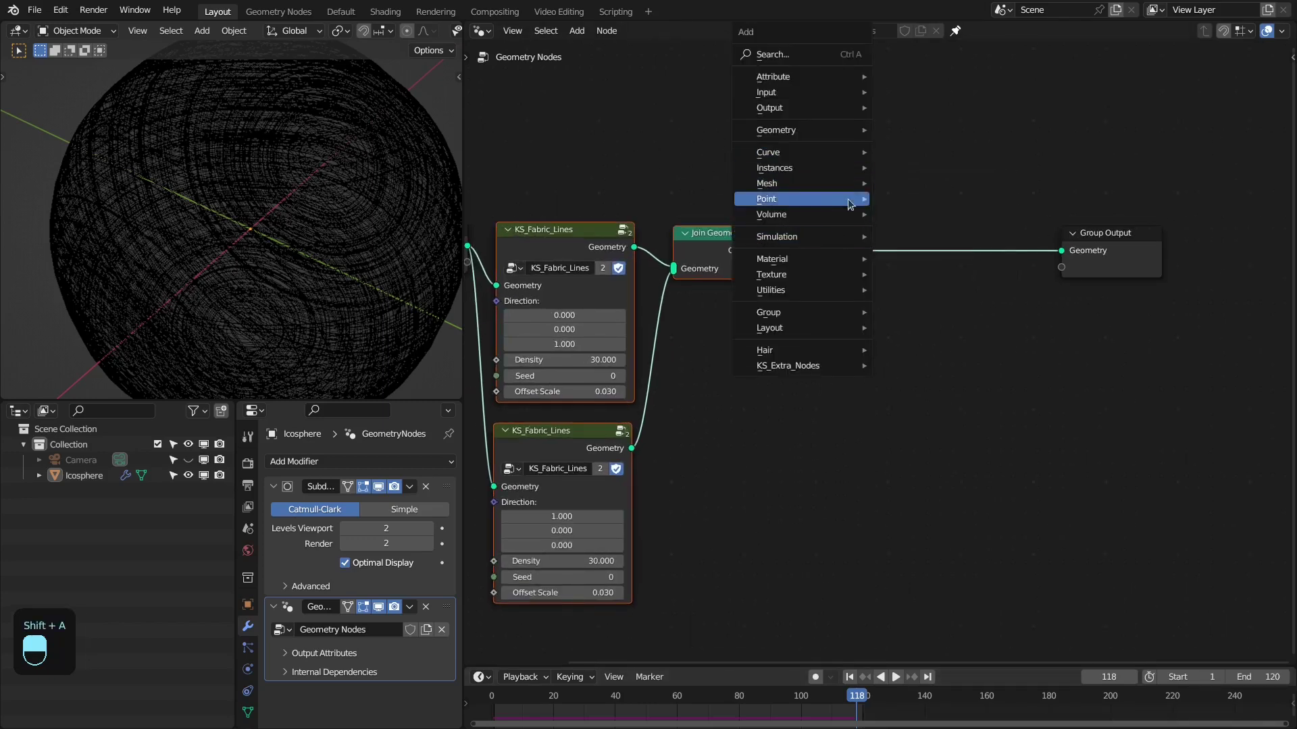
left_click(928, 204)
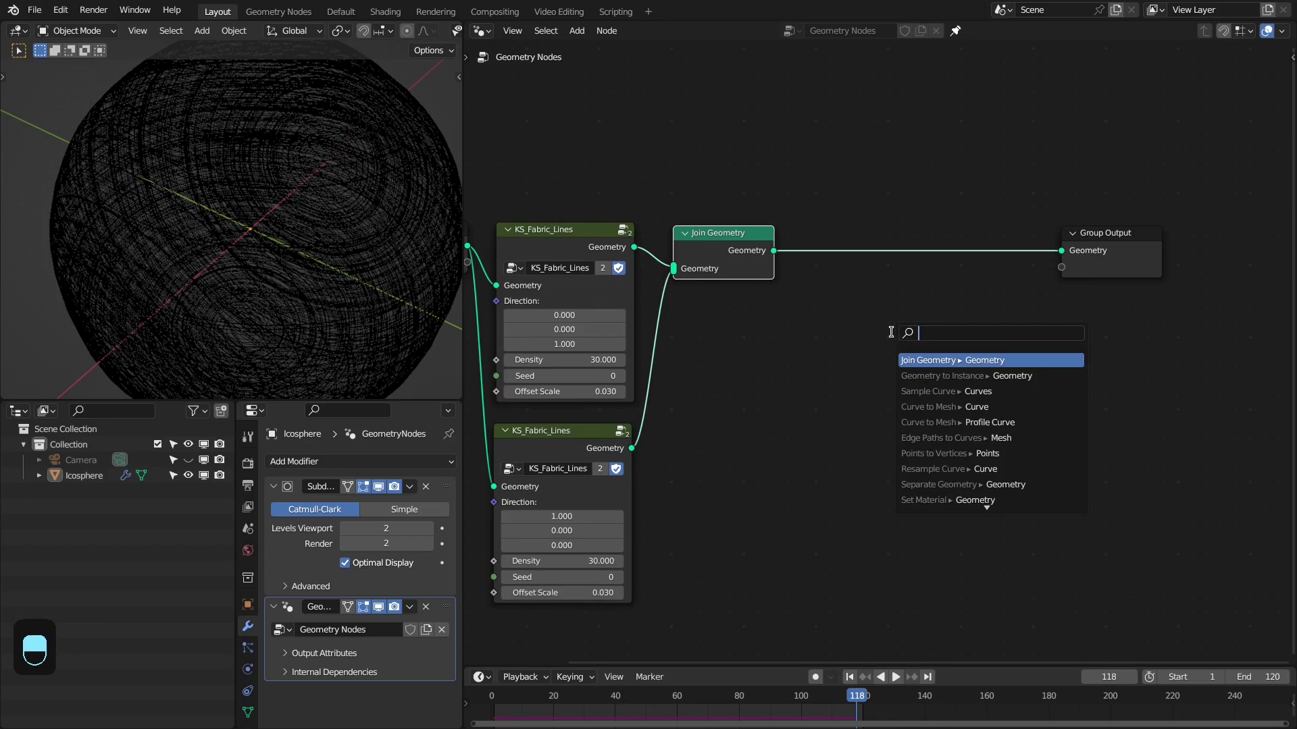
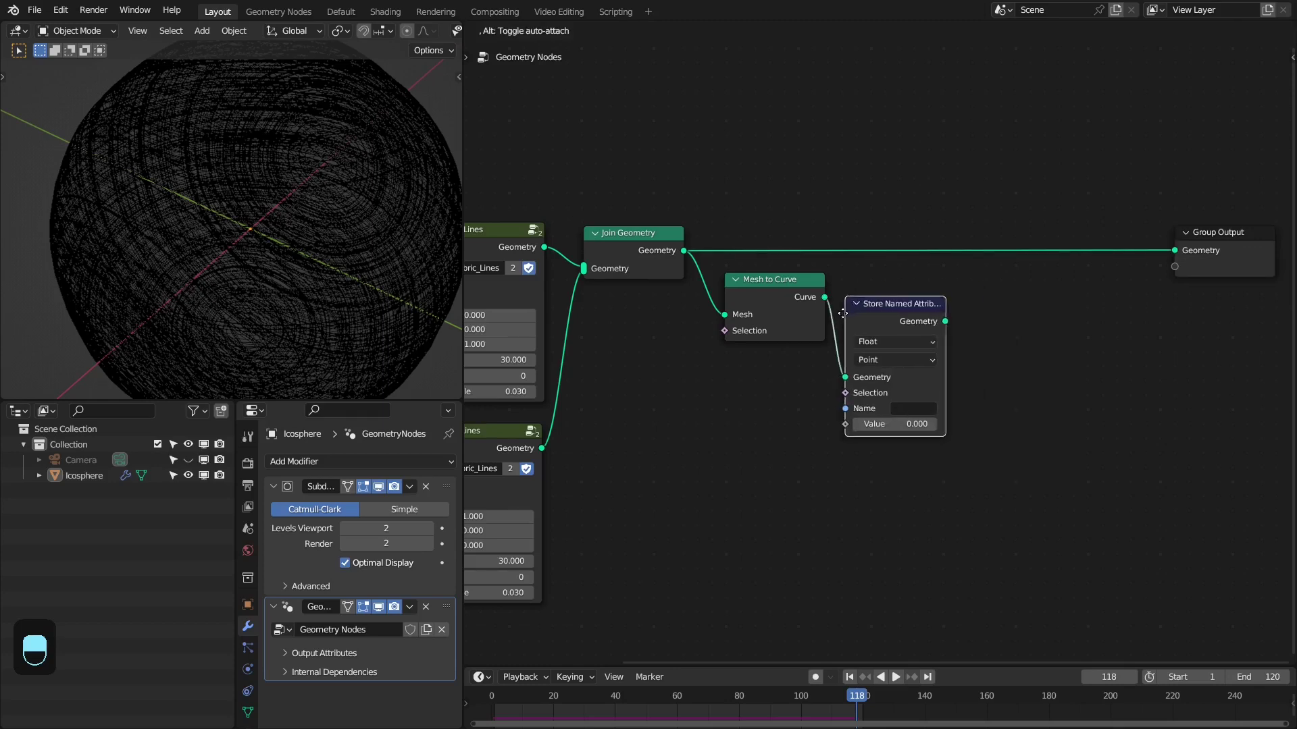
left_click_drag(845, 293, 838, 408)
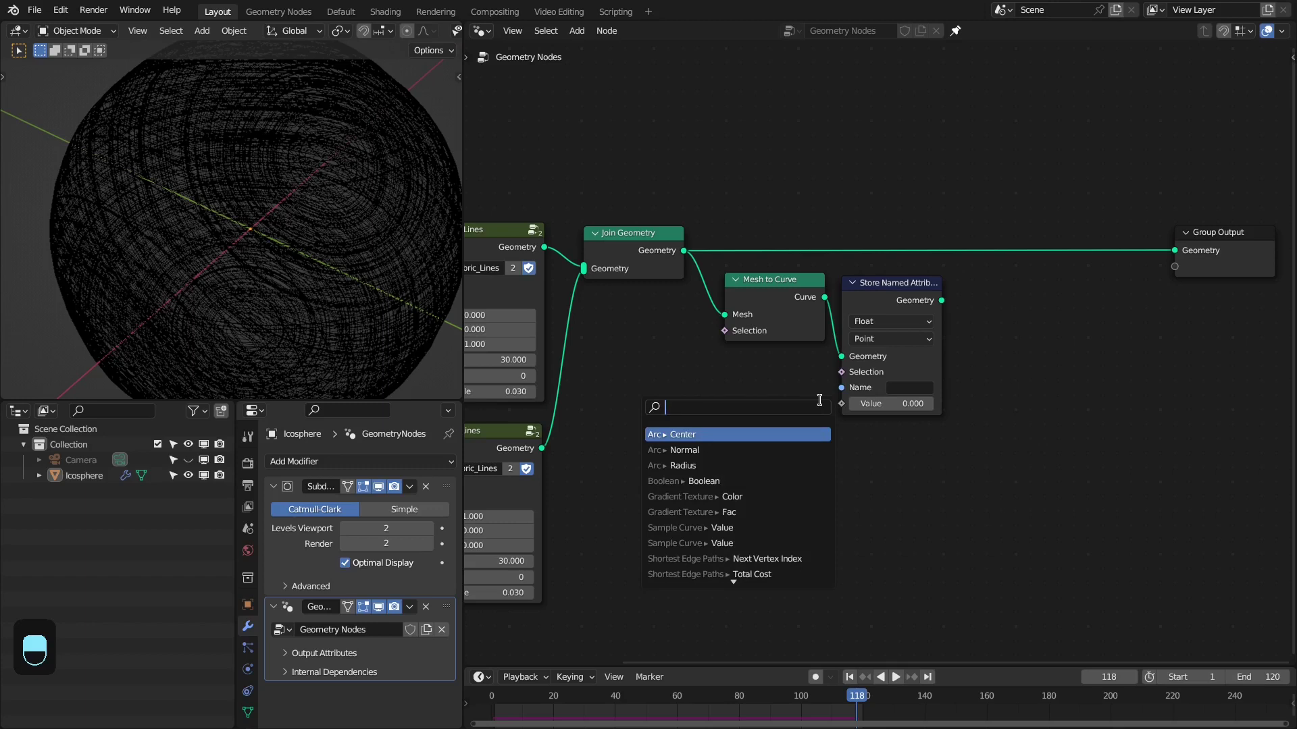
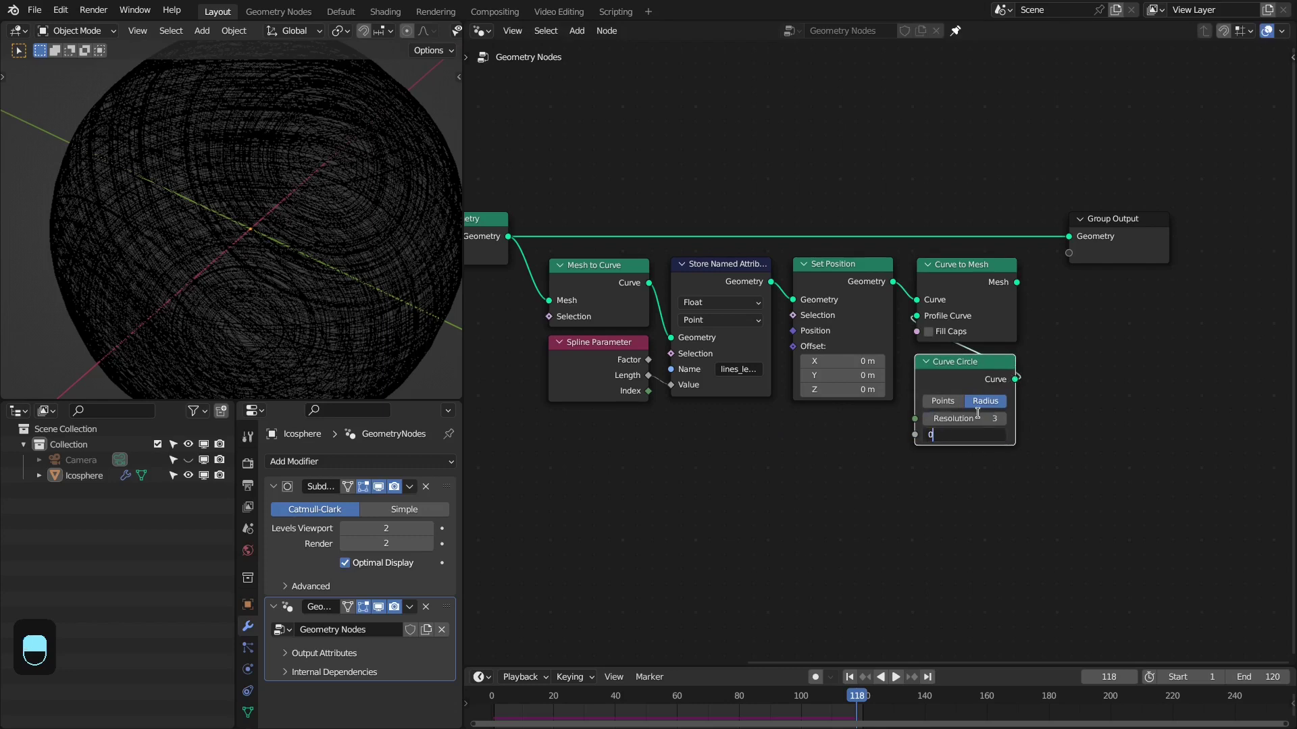
Confirm the Curve Circle profile radius of 0.001 m for thin tube strands
key("KP_0")
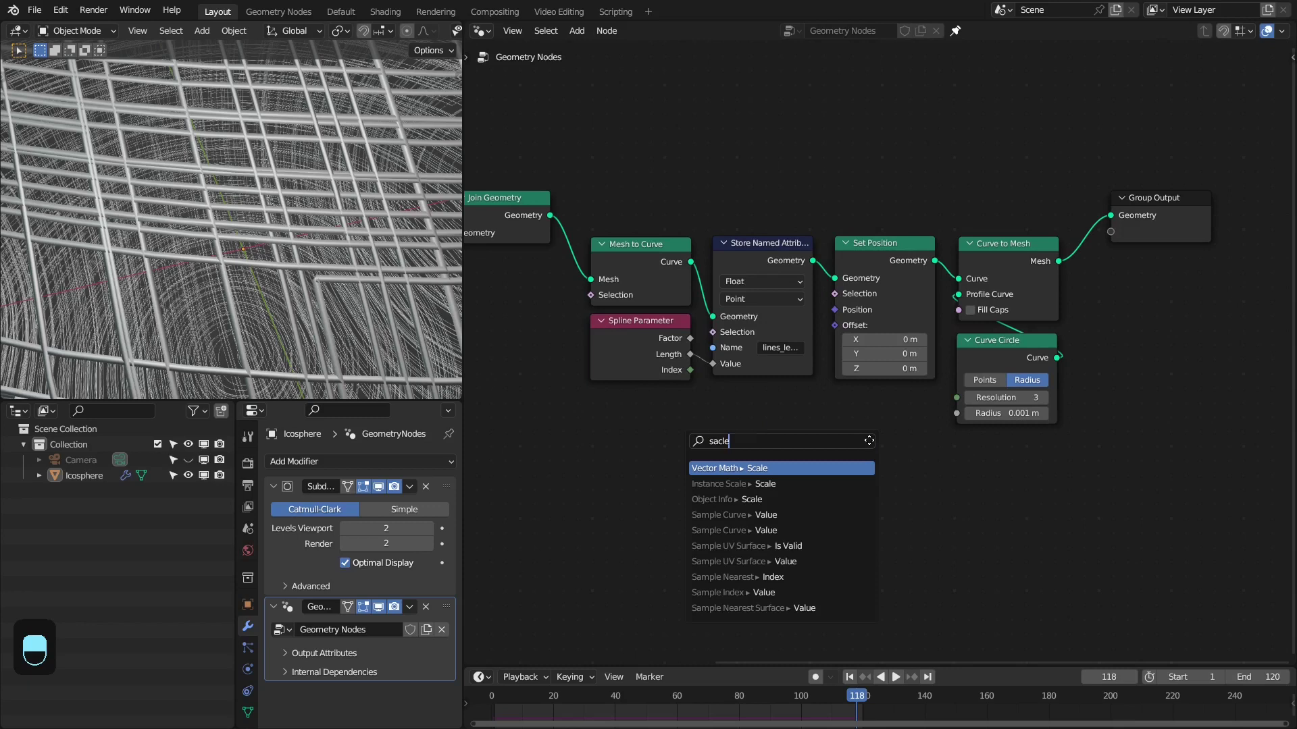
Wire Scale into Set Position's offset and drop a 1D Noise Texture onto Subtract's input
left_click_drag(912, 392, 794, 509)
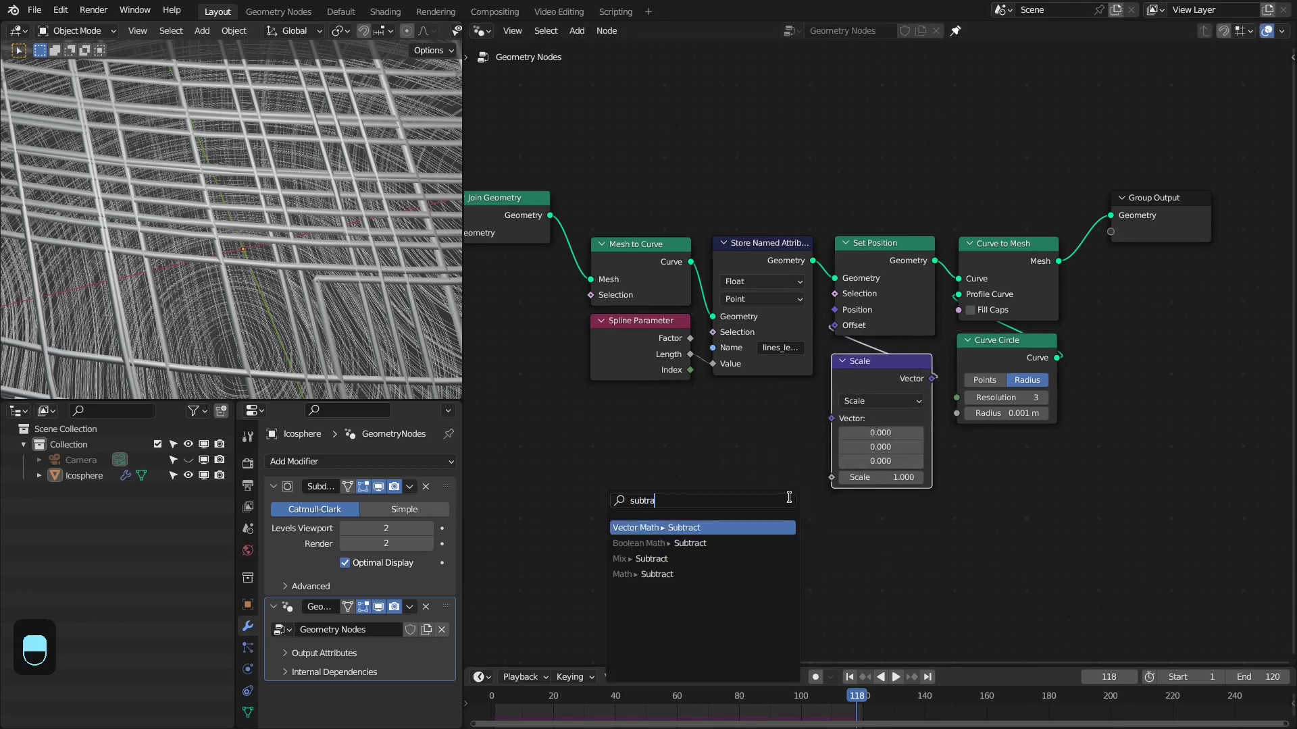
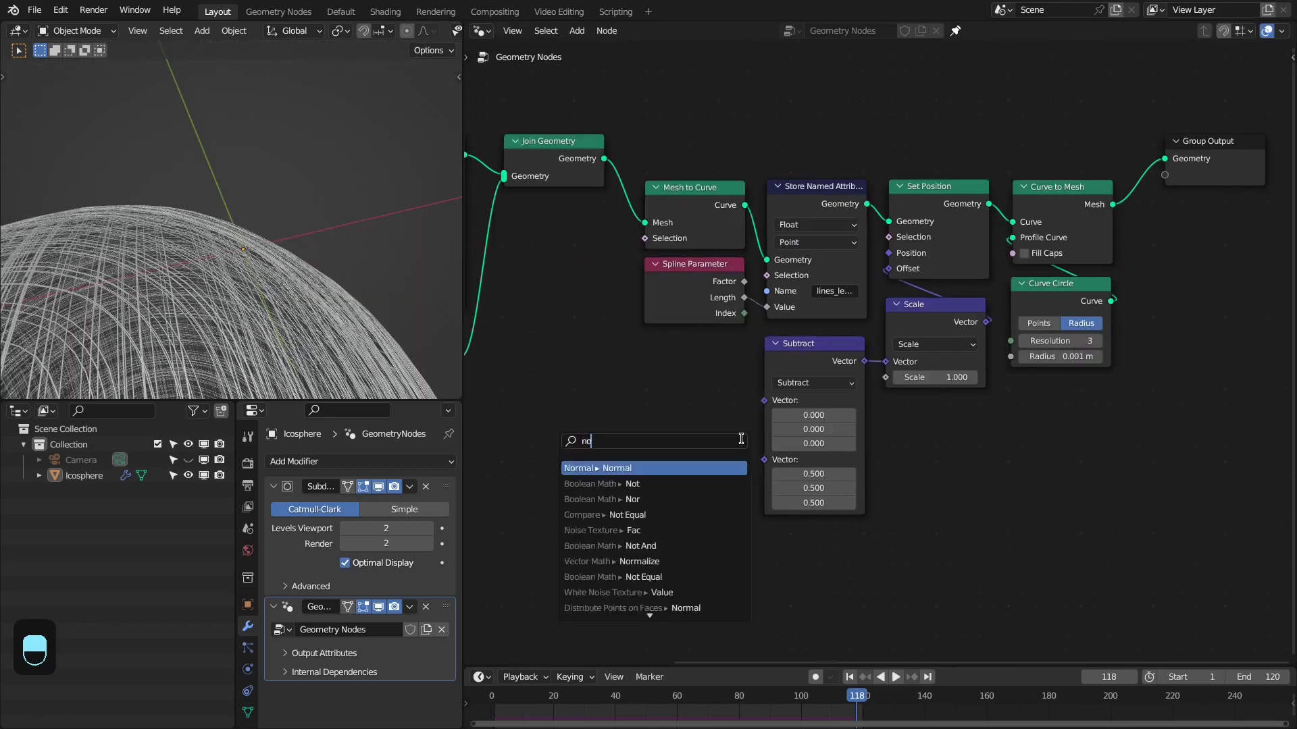
key("Down")
left_click_drag(773, 369, 791, 357)
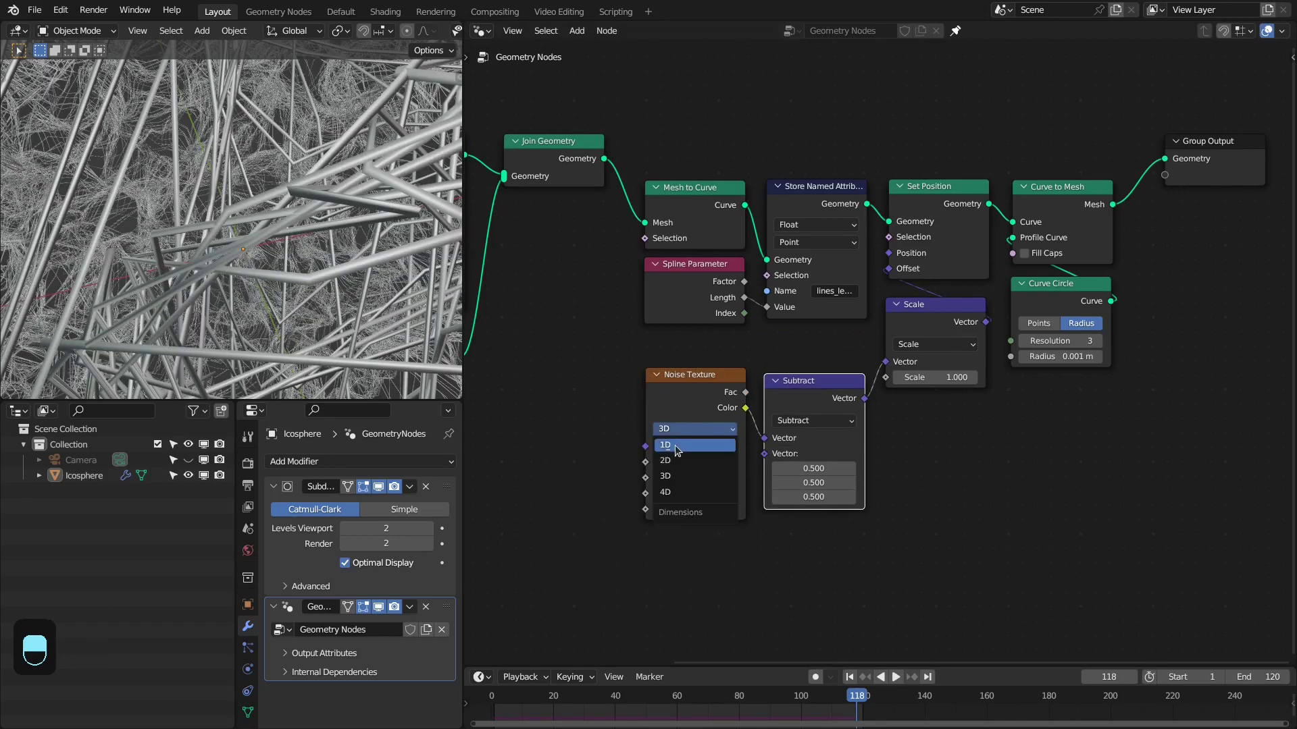
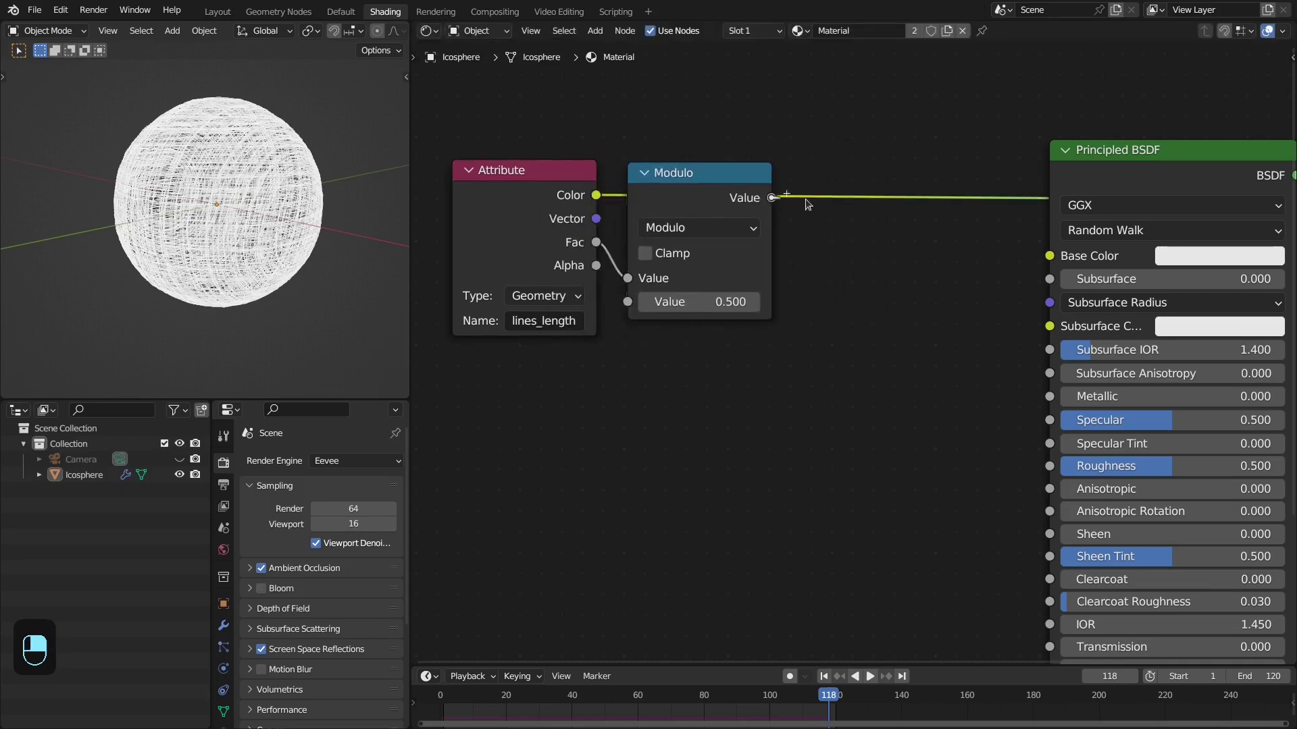
Place the Divide node after Modulo on the lines_length chain toward the BSDF
left_click(784, 190)
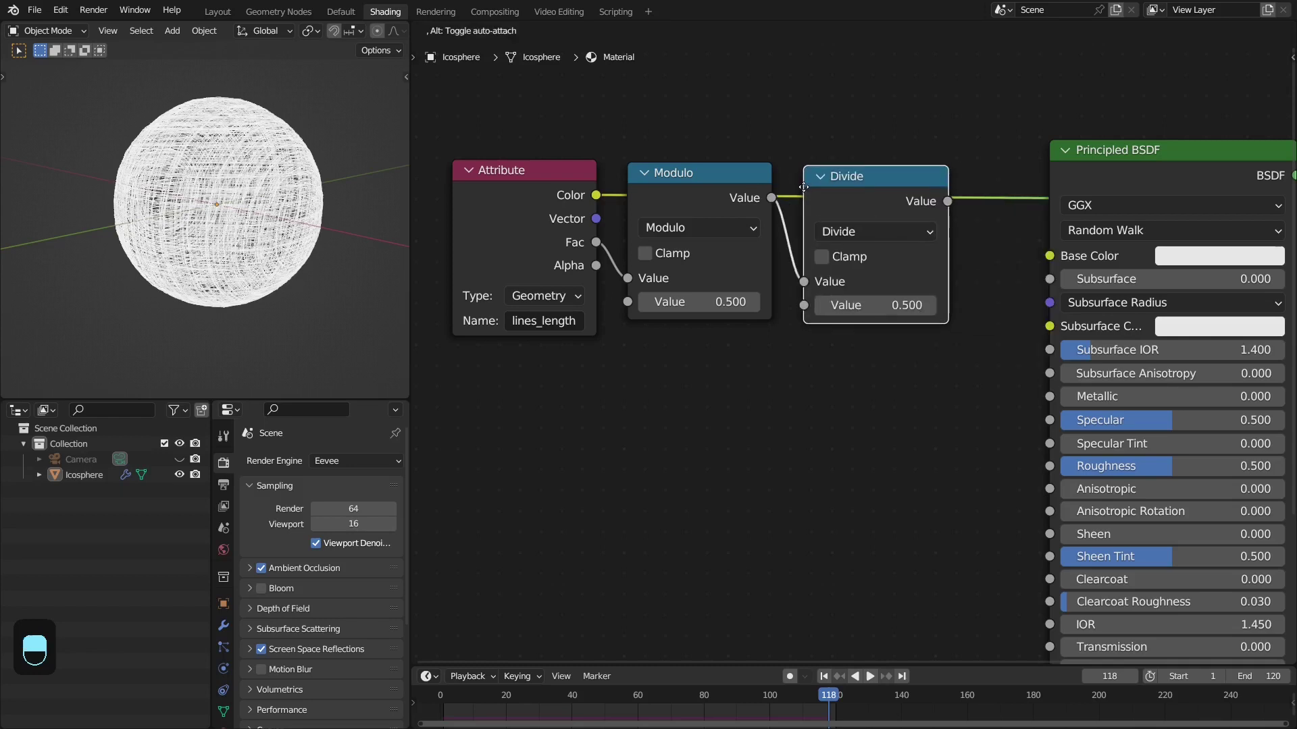
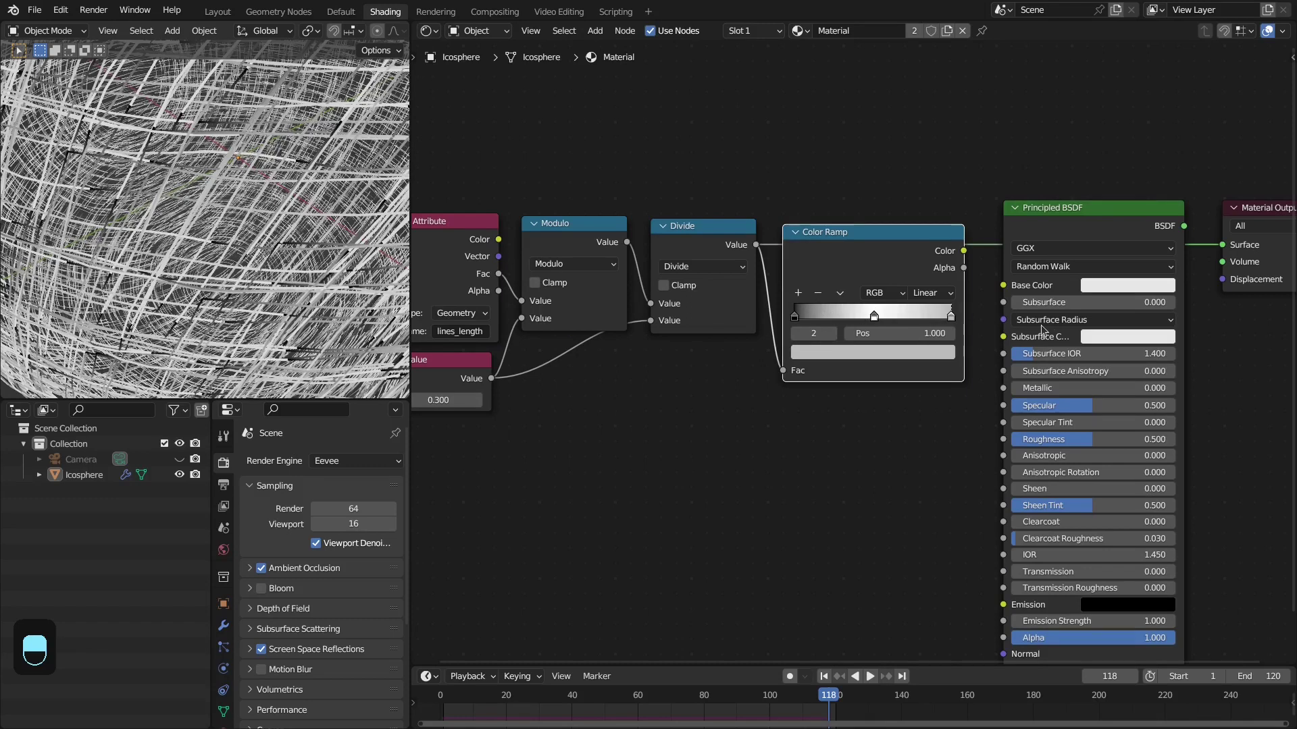
Set the Color Ramp stops to beige with the middle stop near halfway, then return to geometry nodes
left_click(953, 350)
left_click_drag(954, 289, 828, 250)
left_click_drag(873, 344, 960, 249)
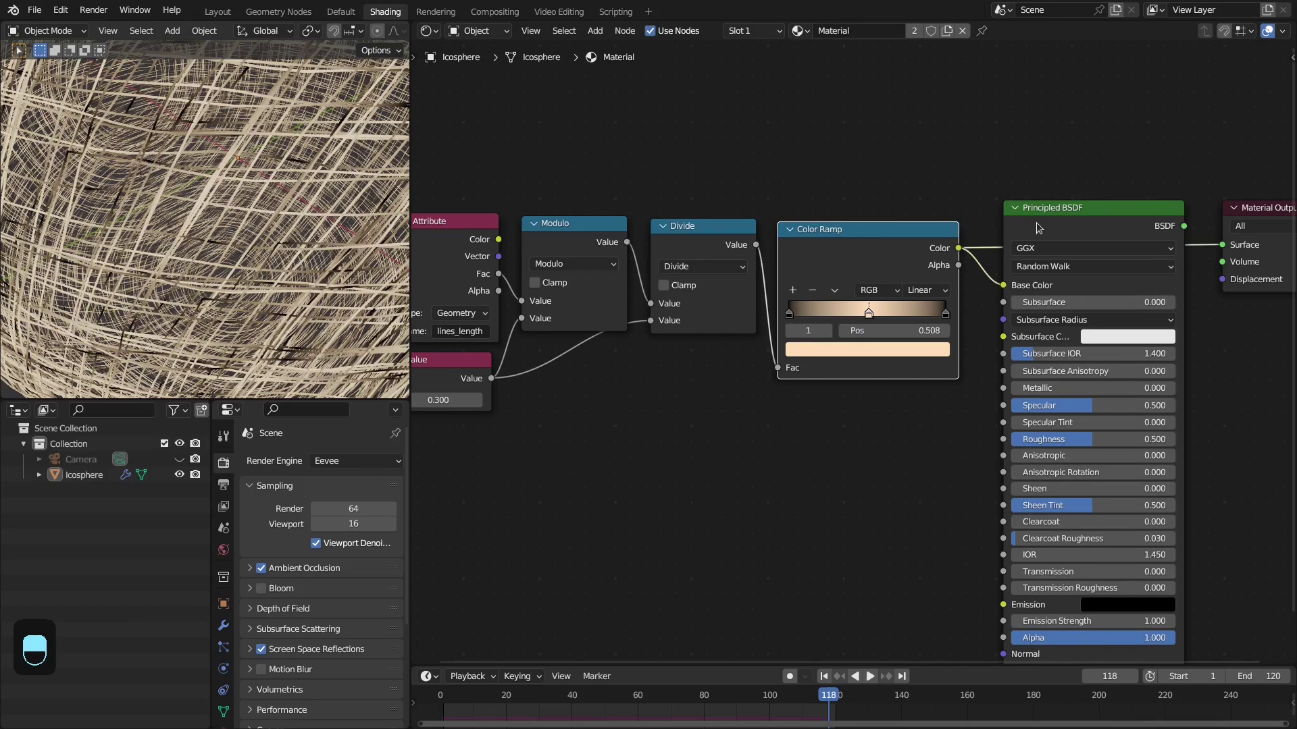
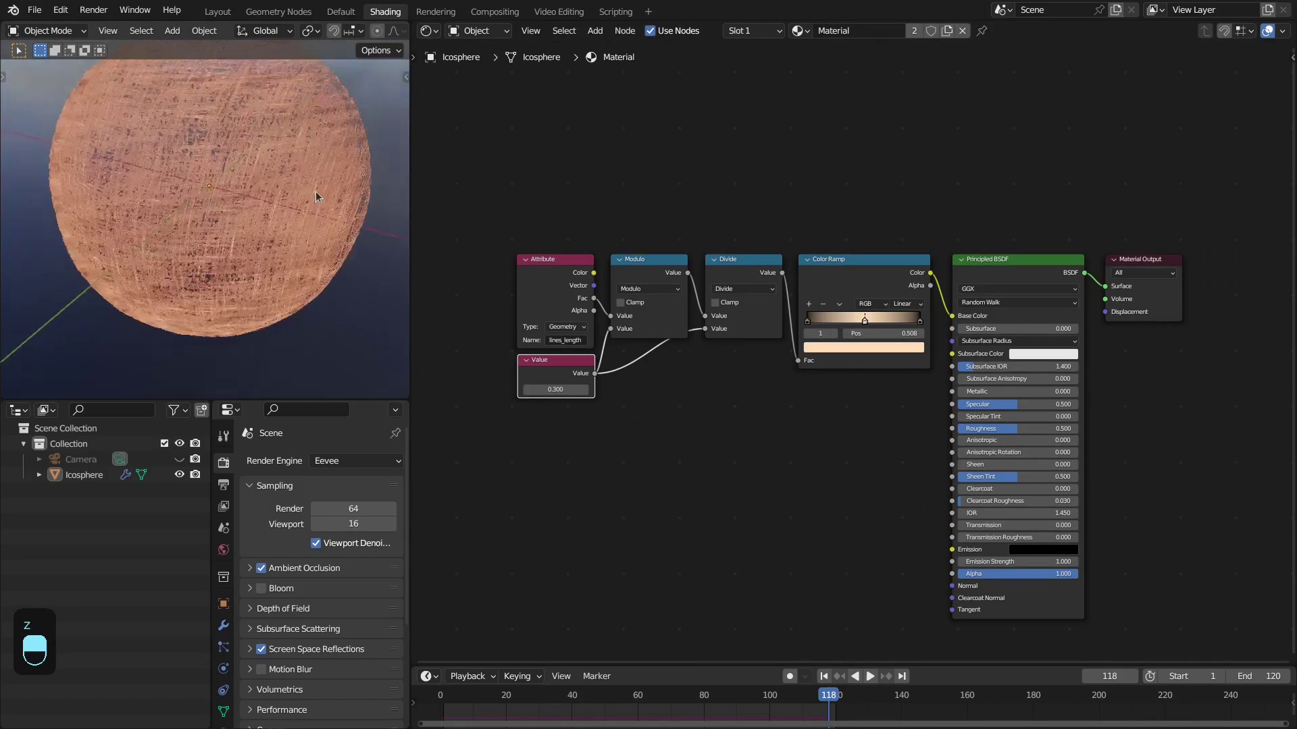
key("z")
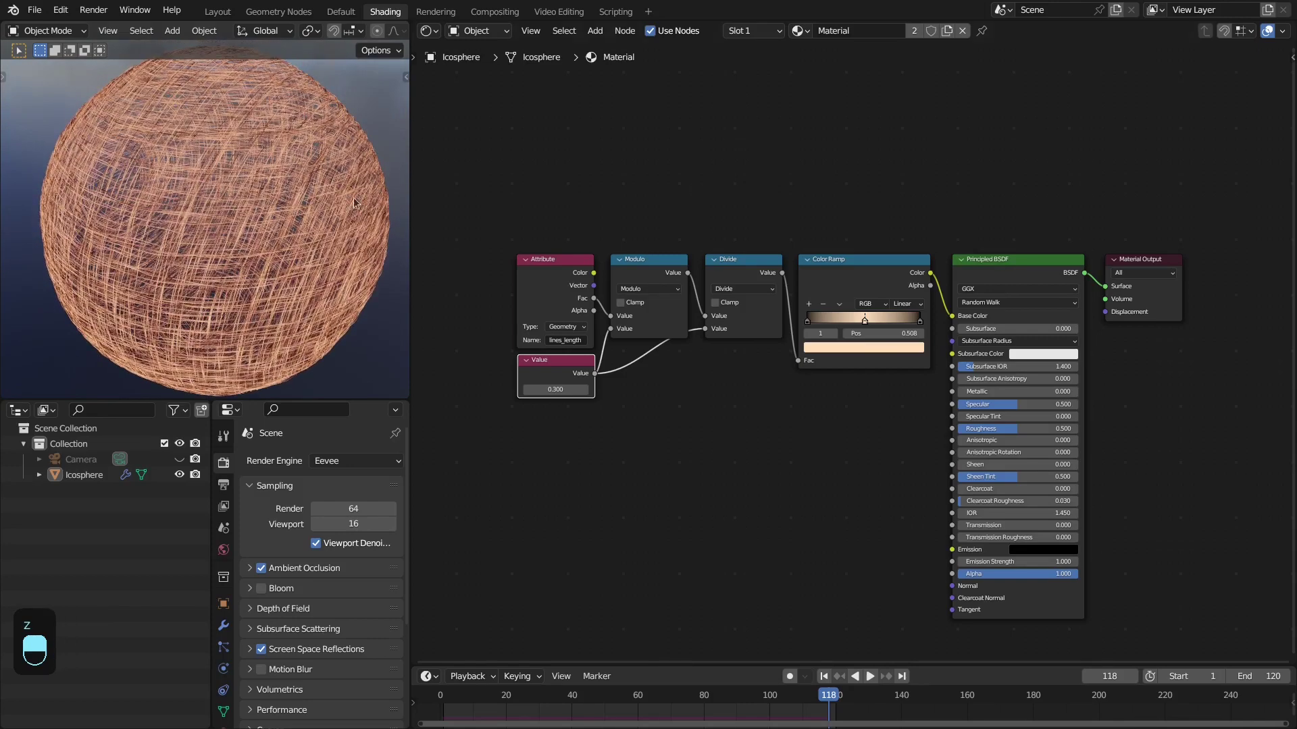
Add a shared Value node of 75 driving Density on both KS_Fabric_Lines groups
left_click_drag(214, 16, 1016, 161)
key("z")
key("m")
key("shift+Left")
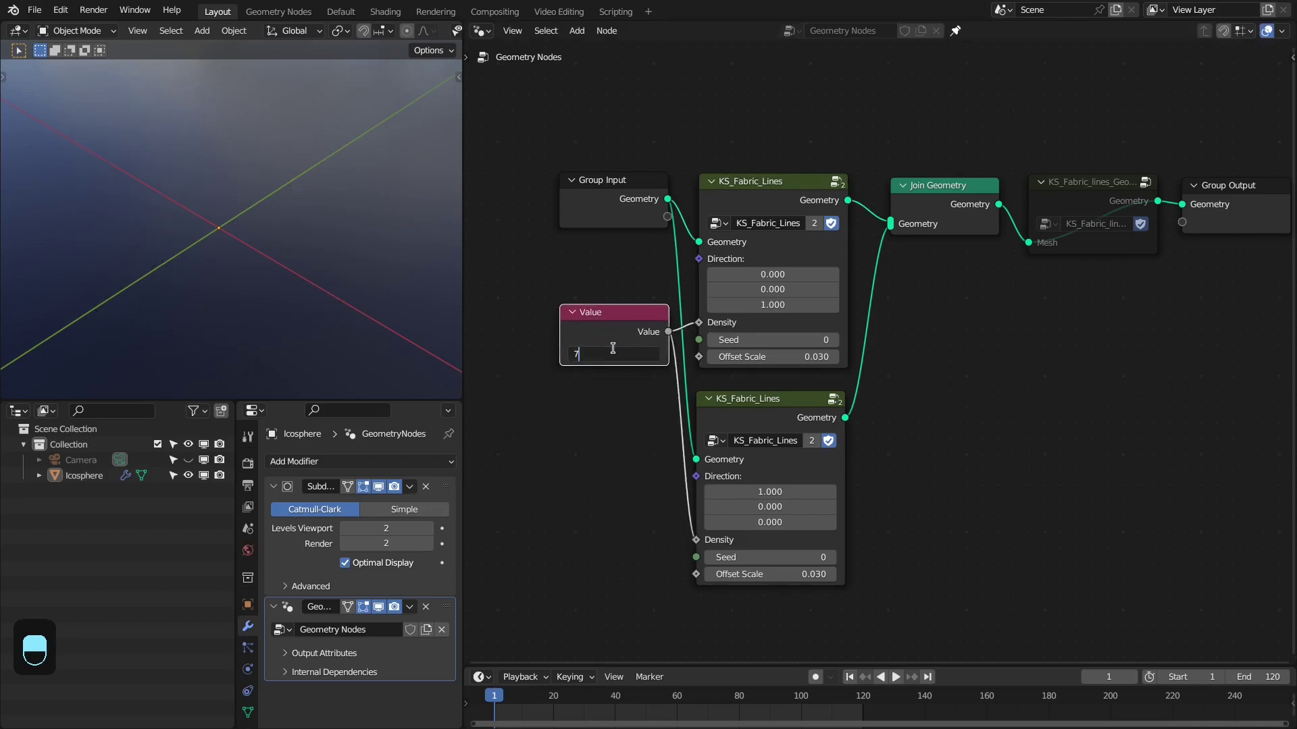
key("shift+Right")
key("shift+Left")
key("space")
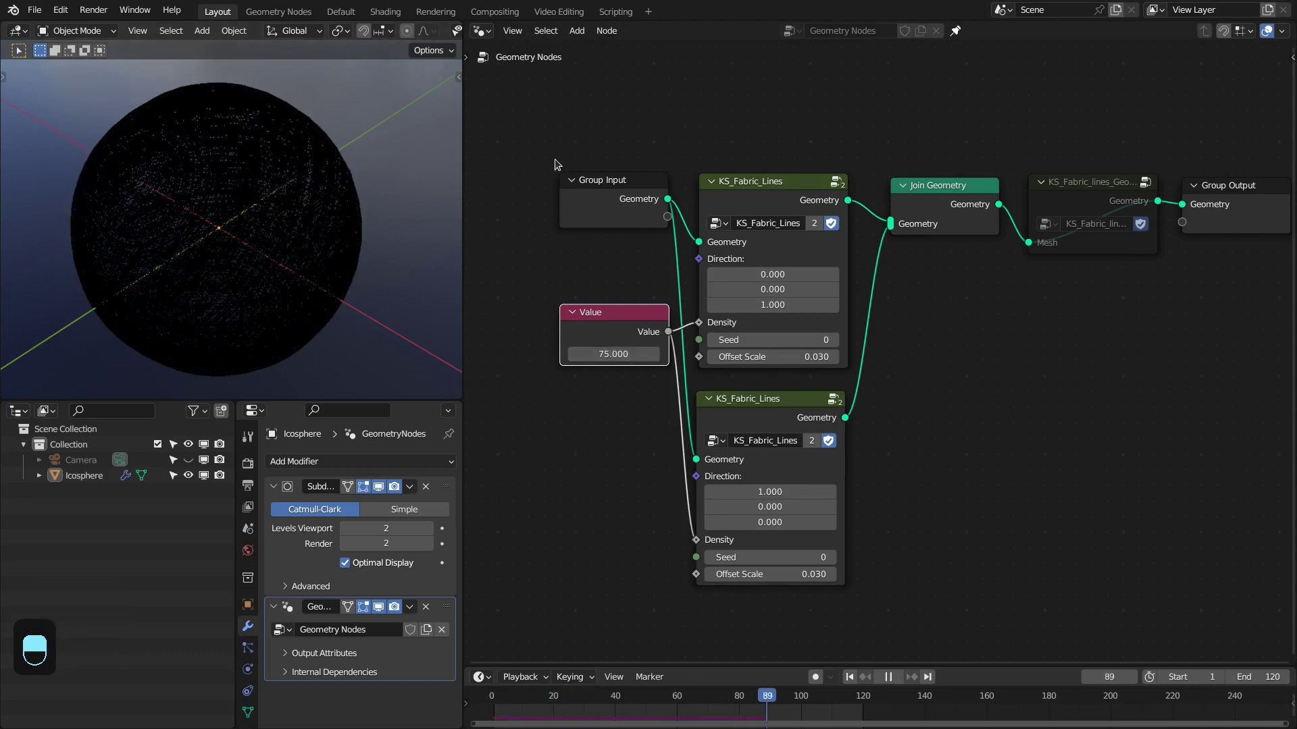
Preview the sphere's dense beige weave rendered at the last frame and inspect the node tree
key("space")
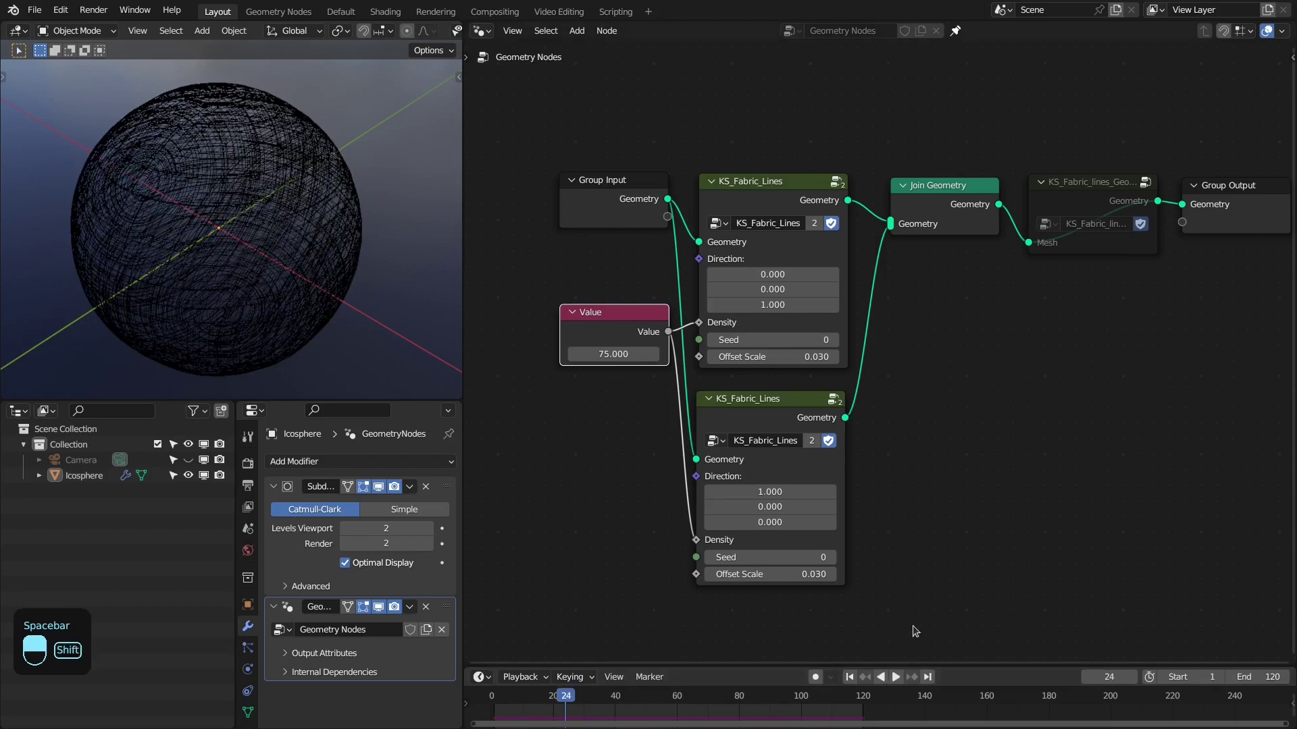
key("shift+Right")
left_click_drag(1089, 202, 553, 222)
key("m")
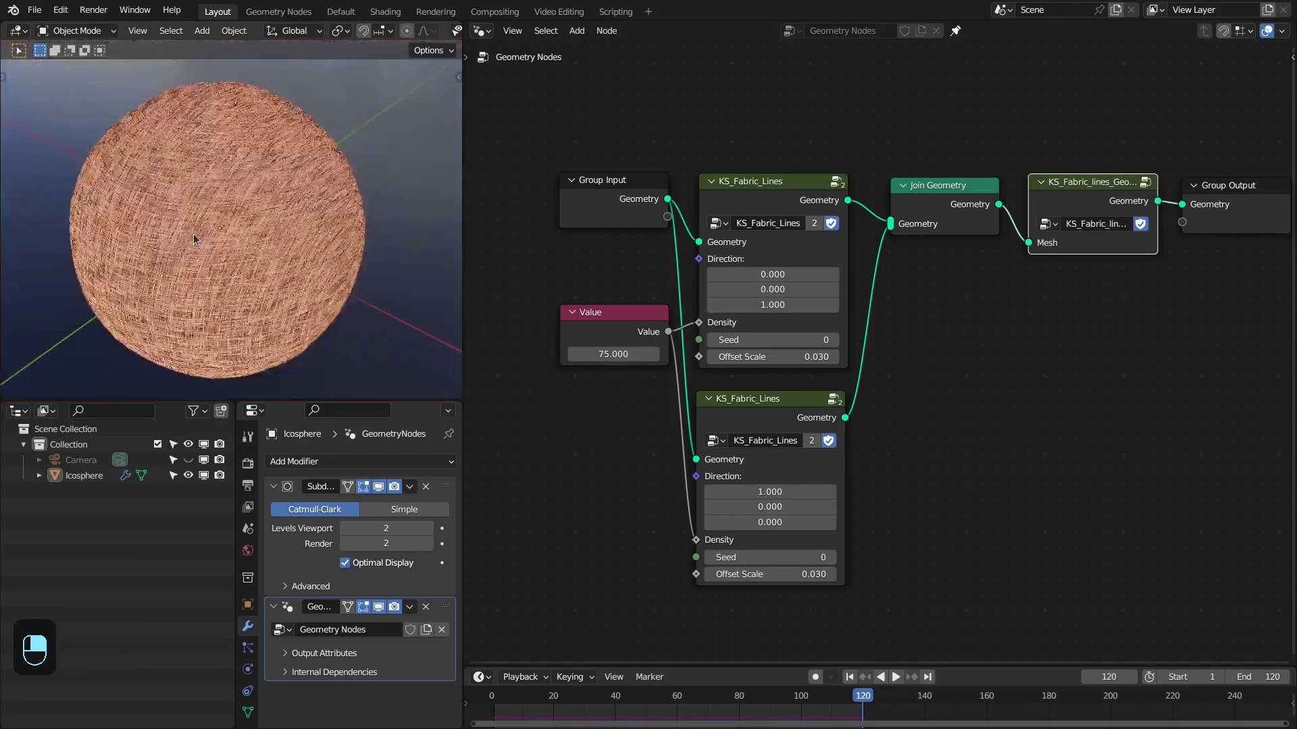
key("z")
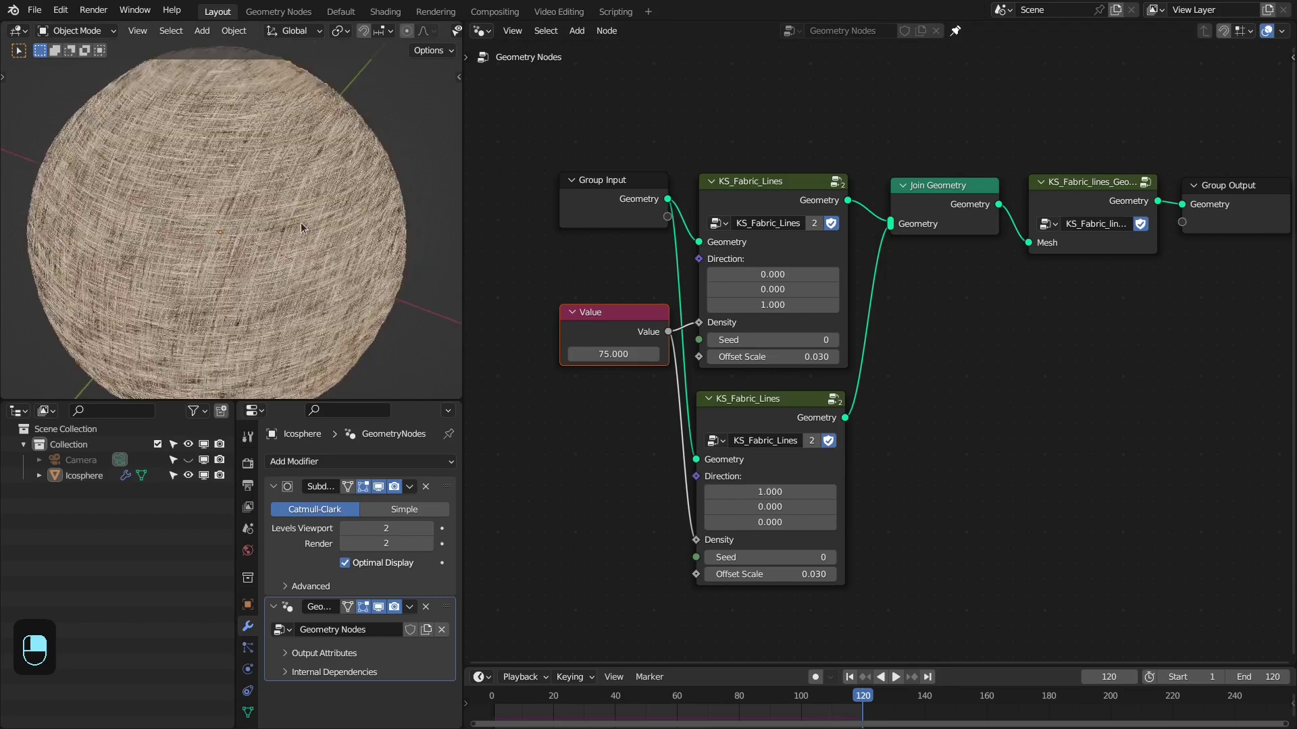
left_click(949, 209)
middle_click(949, 209)
right_click(949, 210)
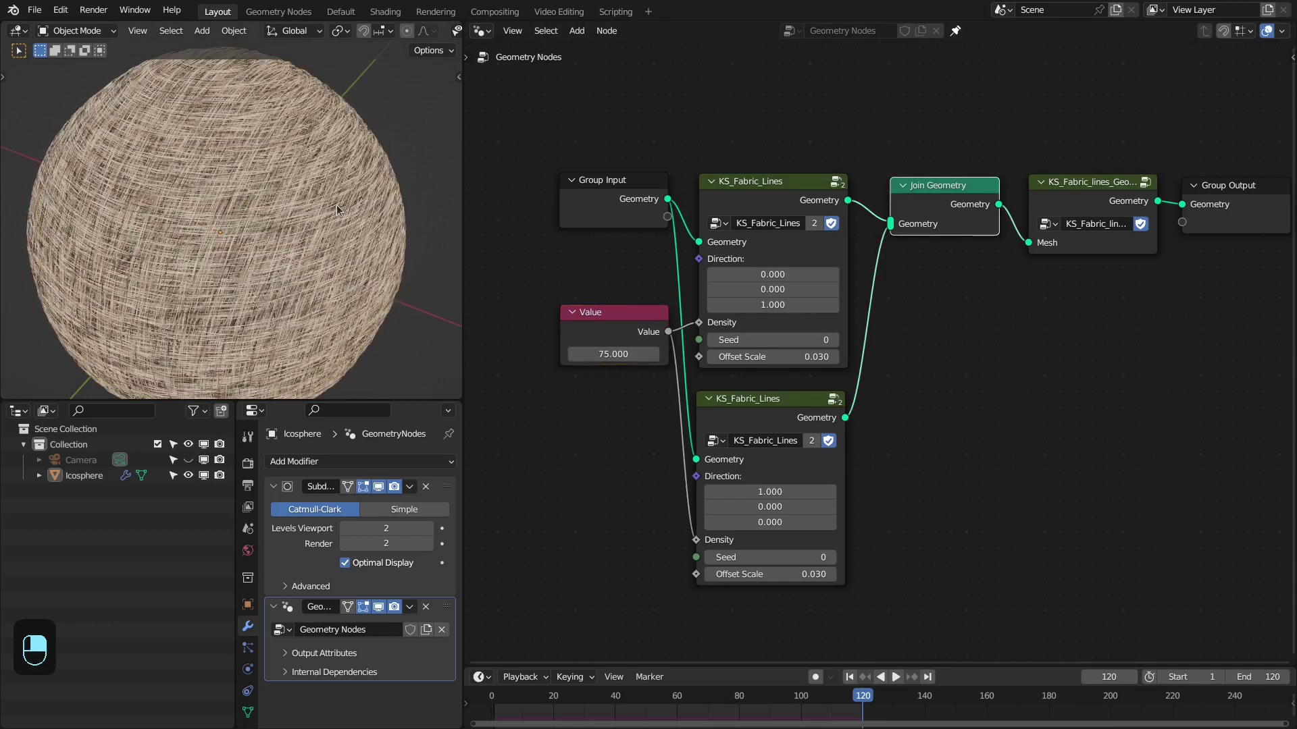
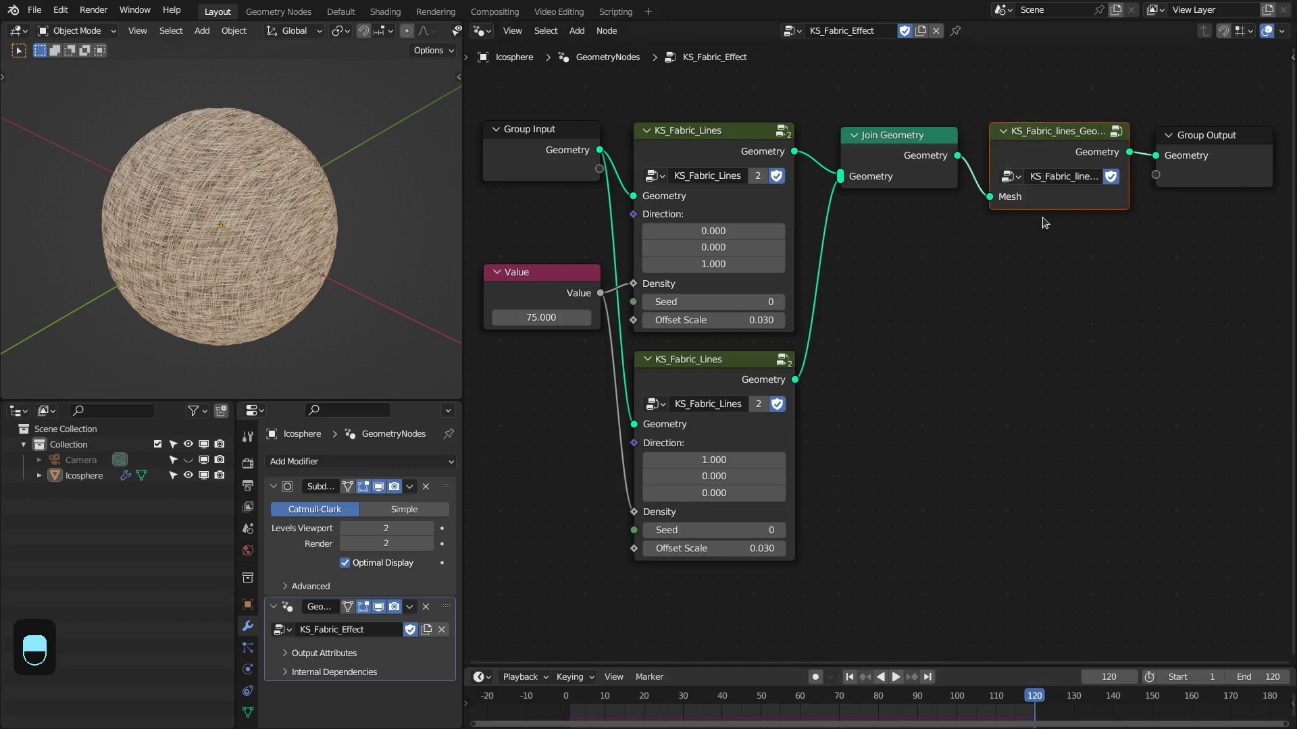
Enter KS_Fabric_lines_Geometry and confirm the reduced offset scale of 0.005
key("m")
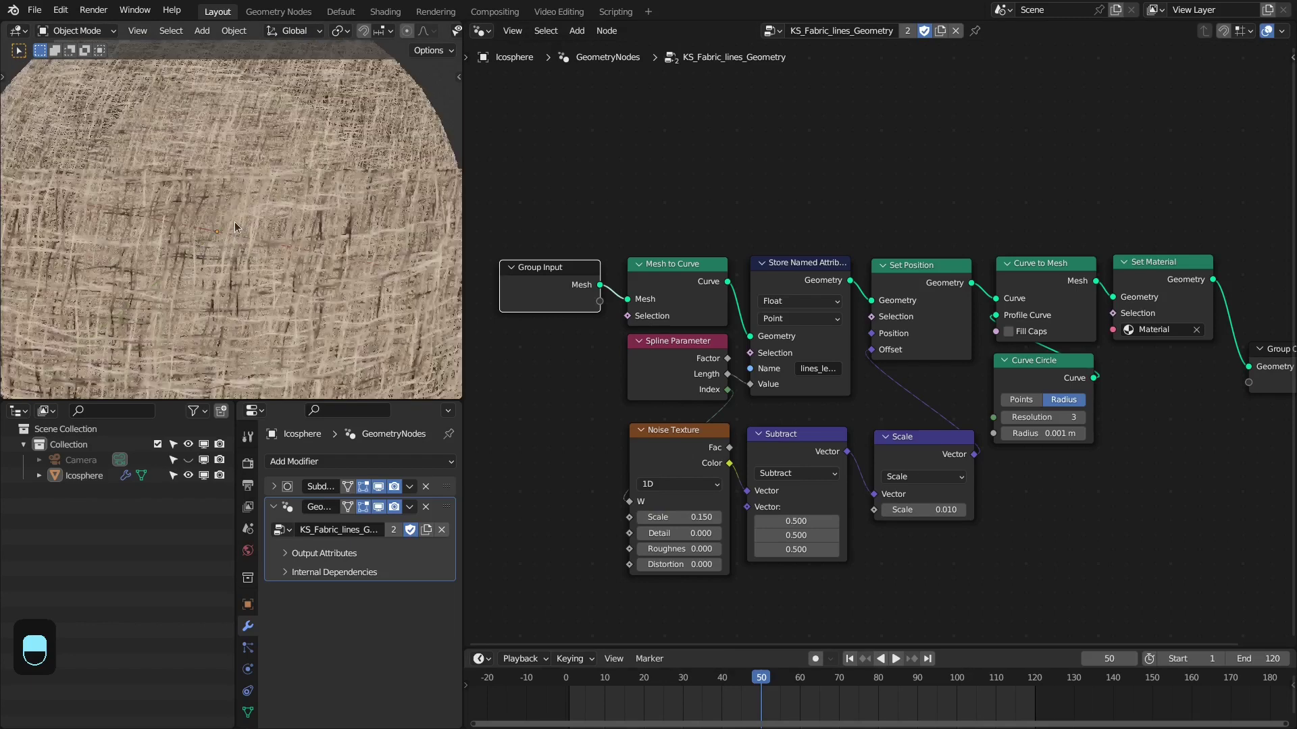
key("KP_0")
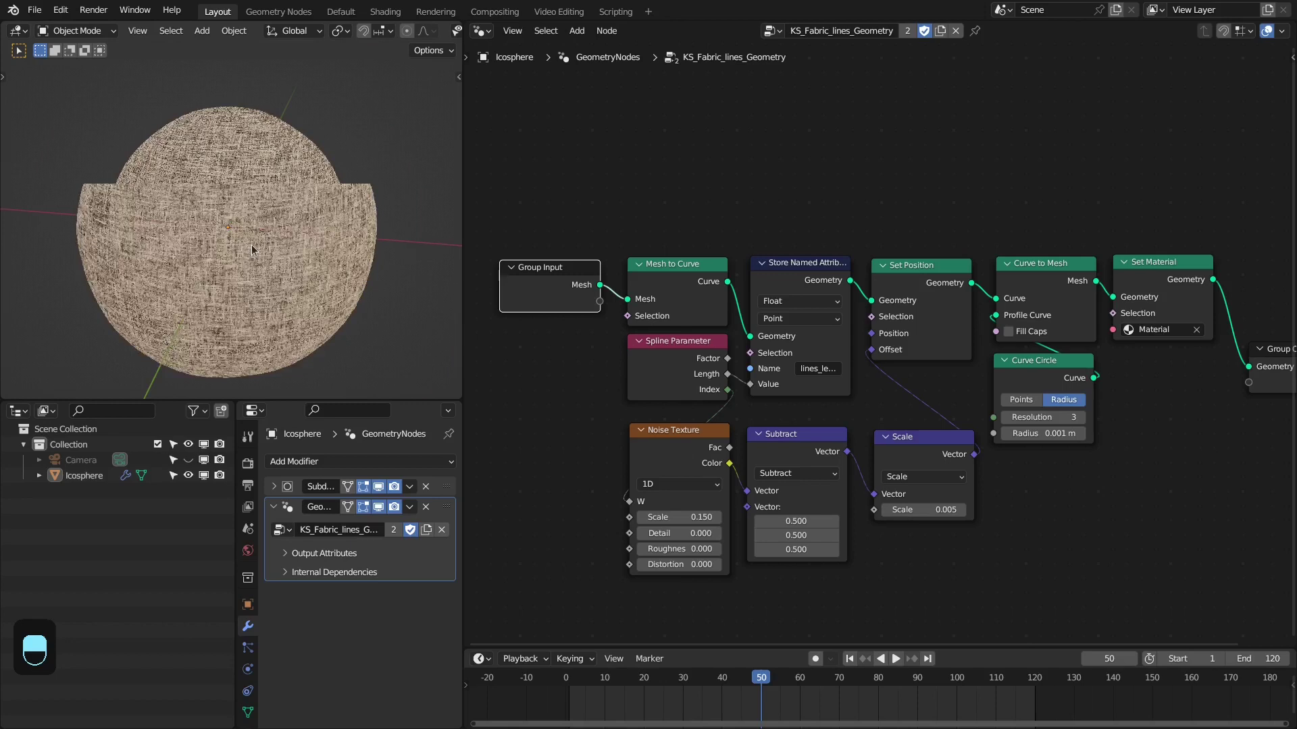
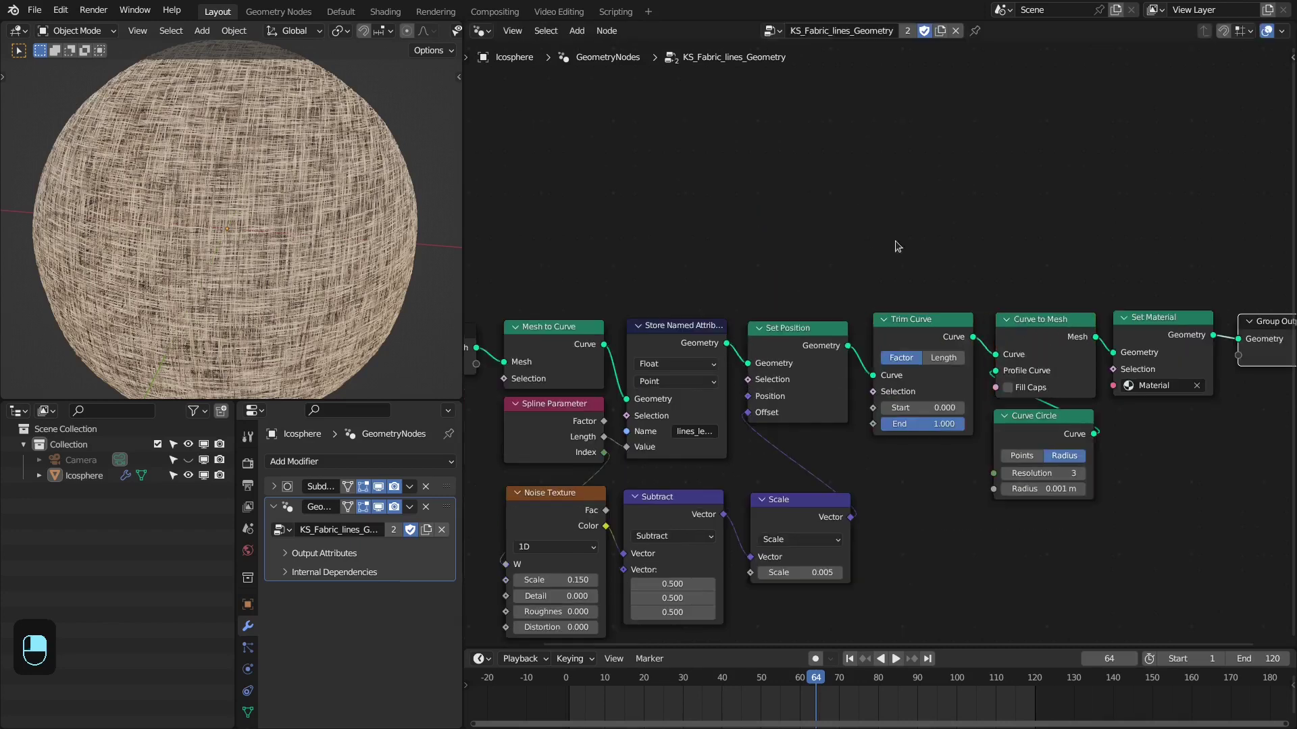
Insert Trim Curve before Curve to Mesh, leave the group and start adding a new mesh
left_click_drag(934, 431, 924, 390)
key("shift+a")
key("shift+Left")
Create a torus with the KS_Fabric_Effect node group and play back its woven strands
left_click_drag(924, 391, 309, 262)
key("space")
key("space")
middle_click(1033, 210)
key("m")
right_click(318, 228)
Deselect everything so the torus displays its full dense beige woven fabric in material preview
key("alt+a")
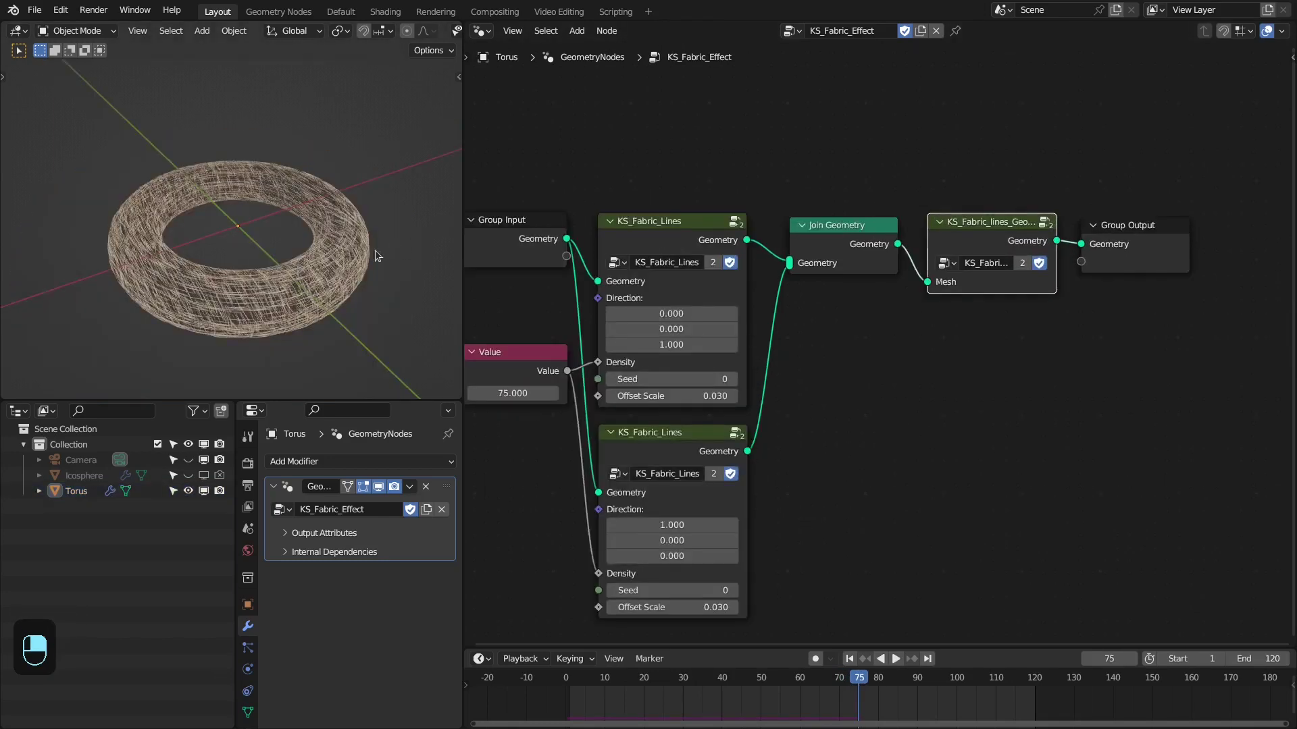
left_click(240, 218)
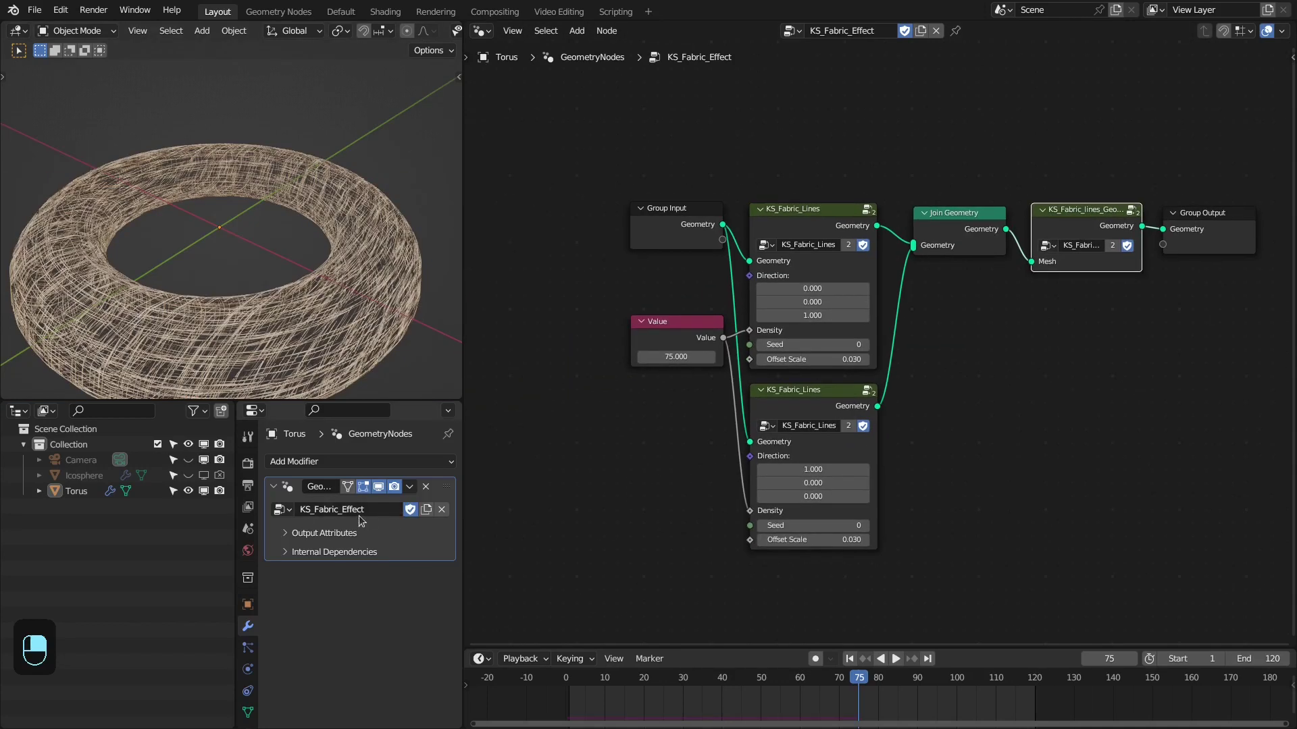